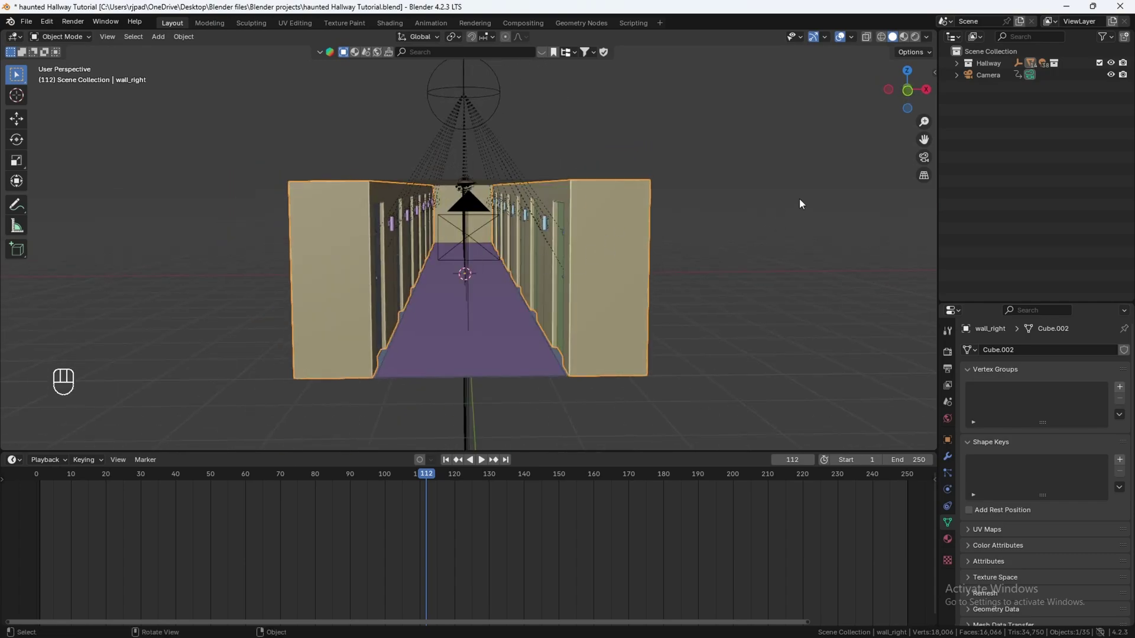
- Orbit and zoom the viewport to inspect the hallway scene
drag(775, 207, 768, 206)
middle_click(605, 257)
middle_click(533, 254)
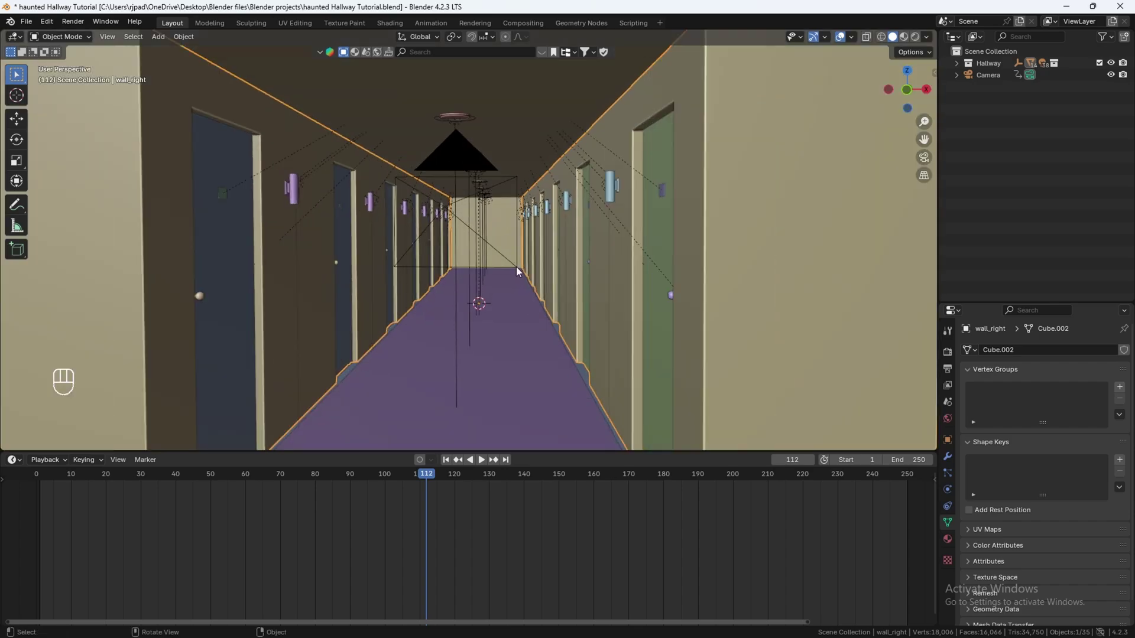
middle_click(522, 274)
drag(614, 237, 593, 245)
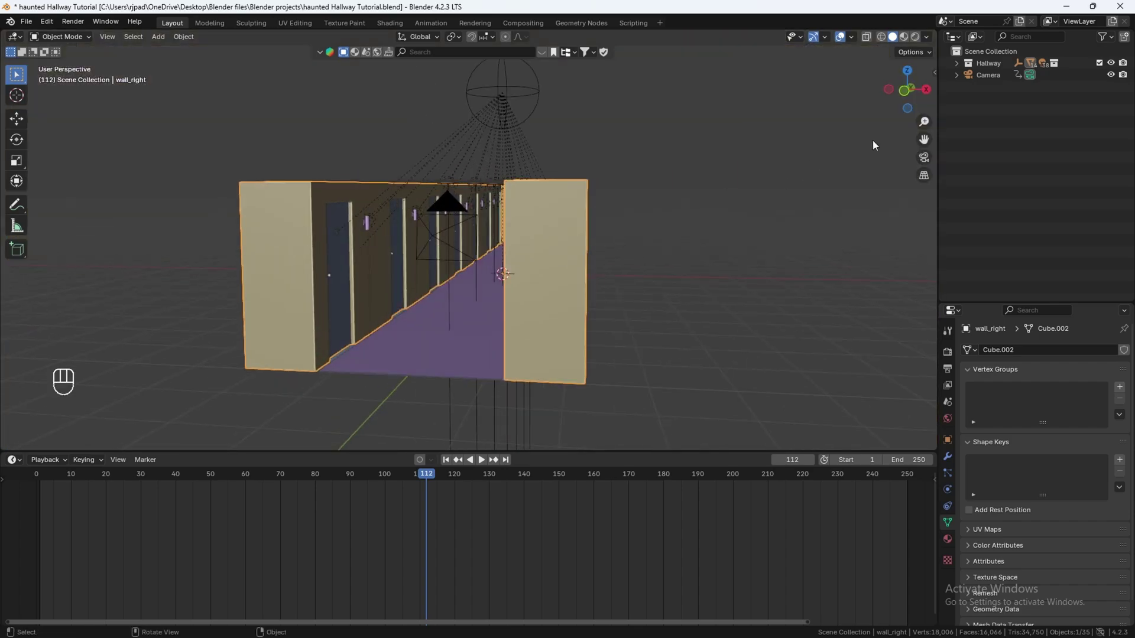
- Make a Full Copy of the hallway scene and rename it Monster Running
drag(1026, 27, 975, 86)
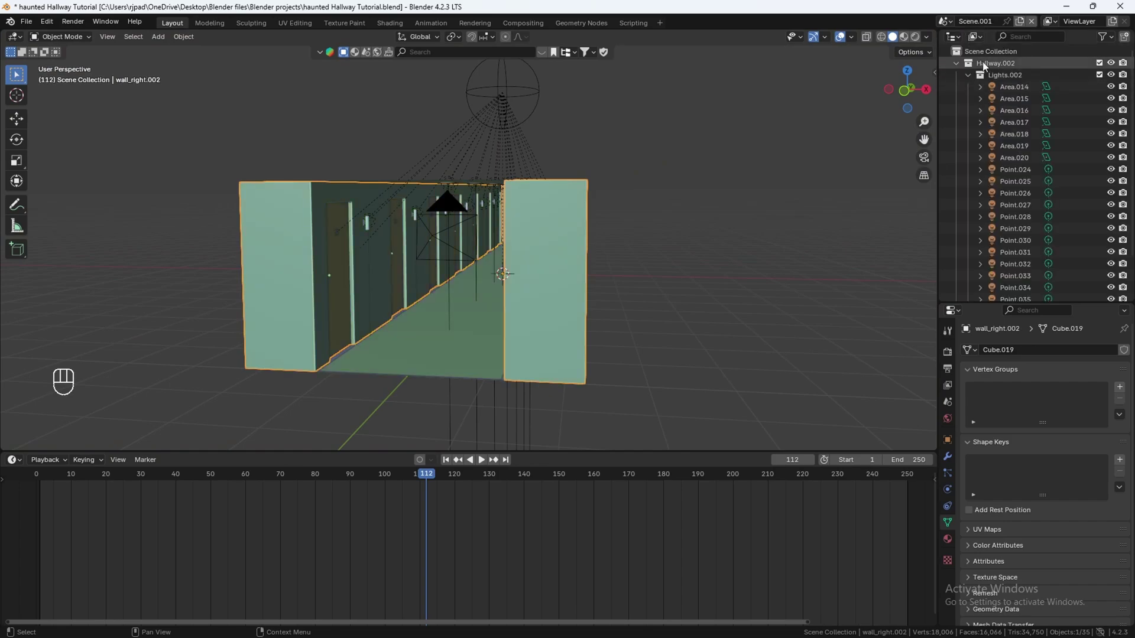
drag(988, 26, 1006, 28)
key(n)
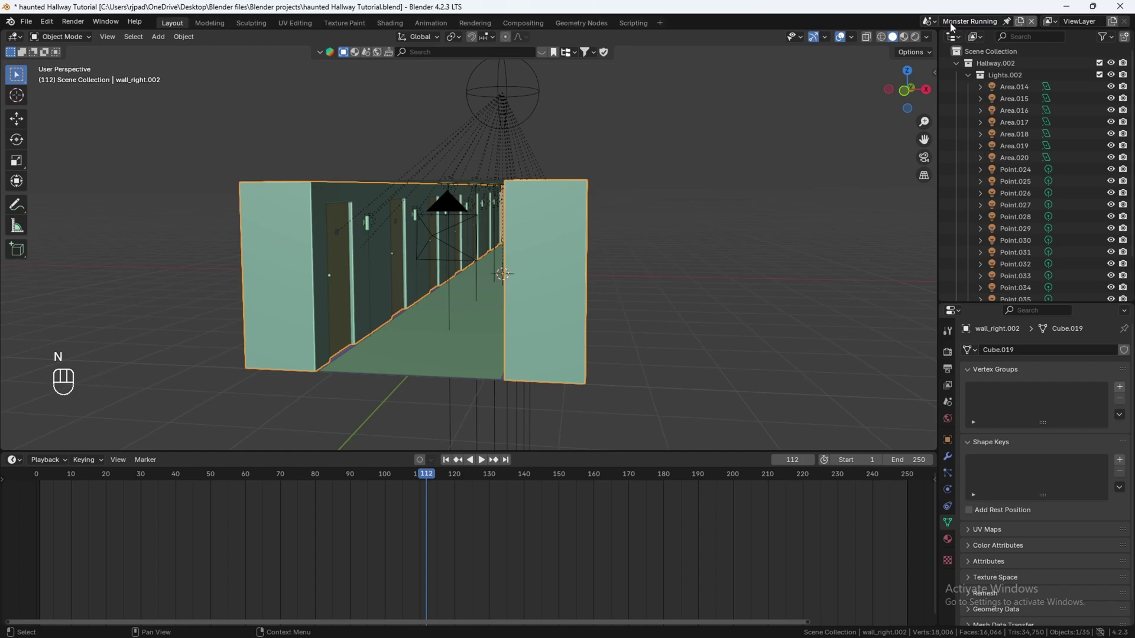
click(936, 24)
middle_click(628, 236)
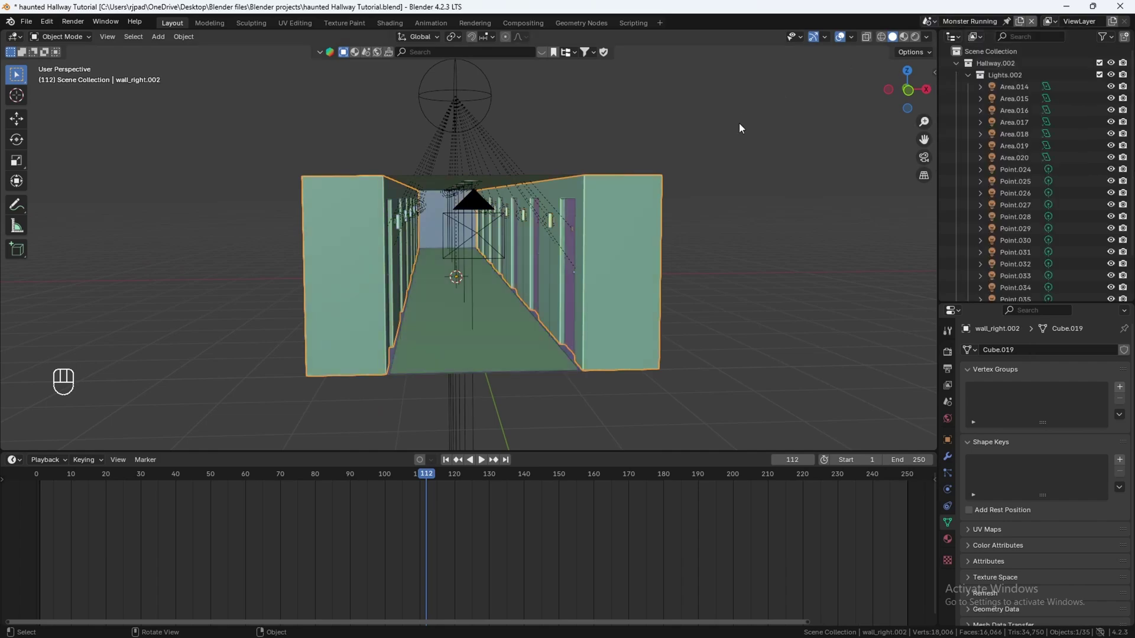
middle_click(789, 135)
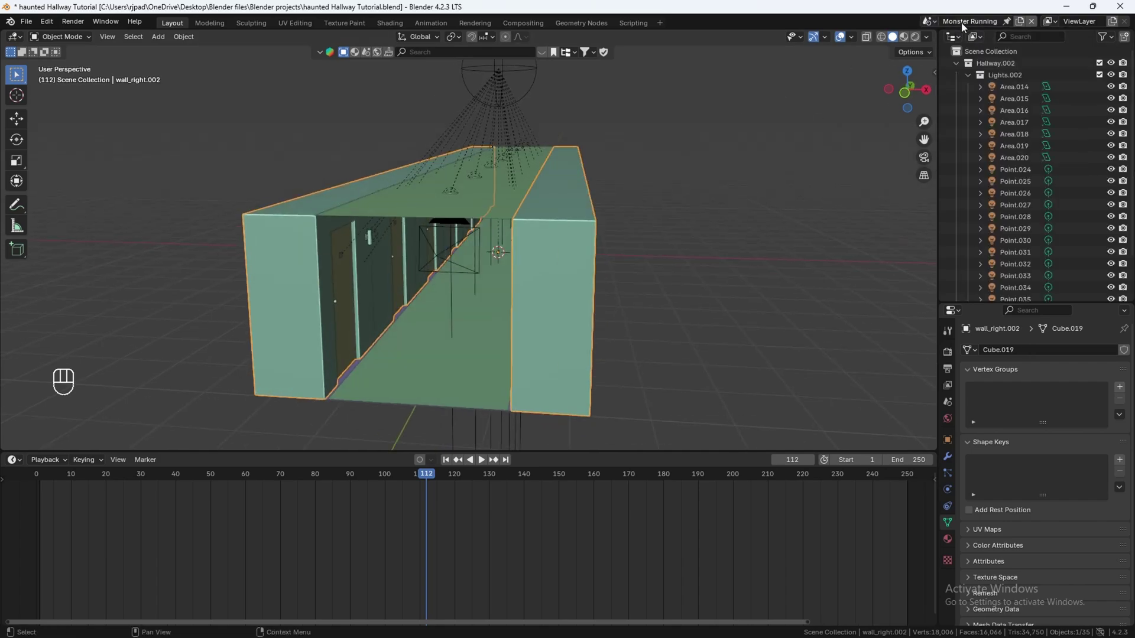
middle_click(725, 181)
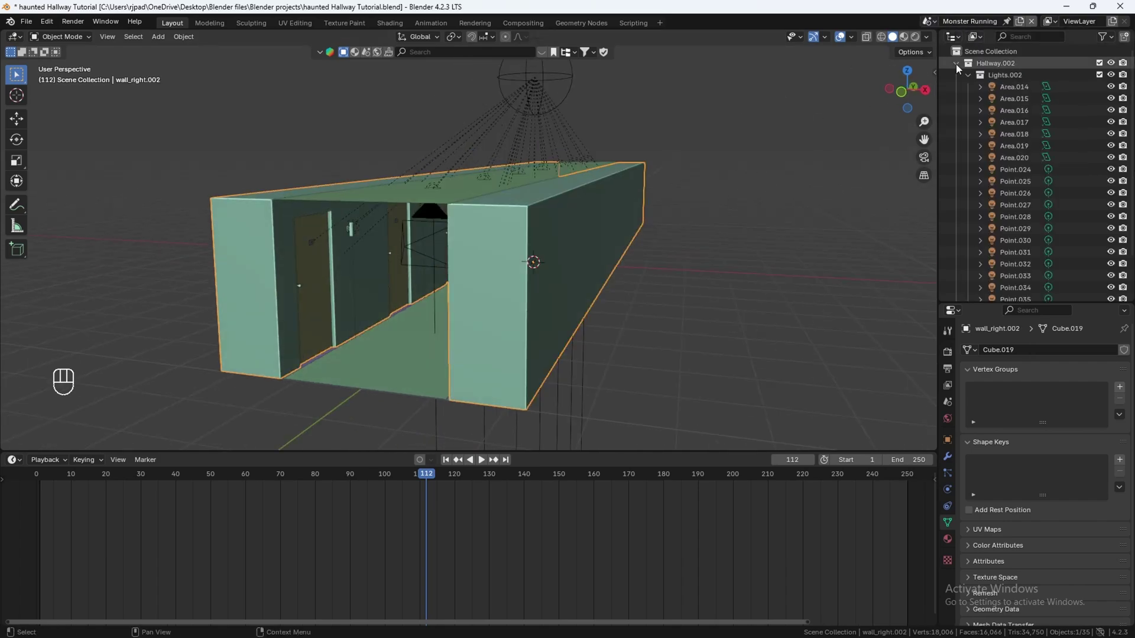
- Bring the Monster Idle collection into the scene and view it through the camera
click(959, 67)
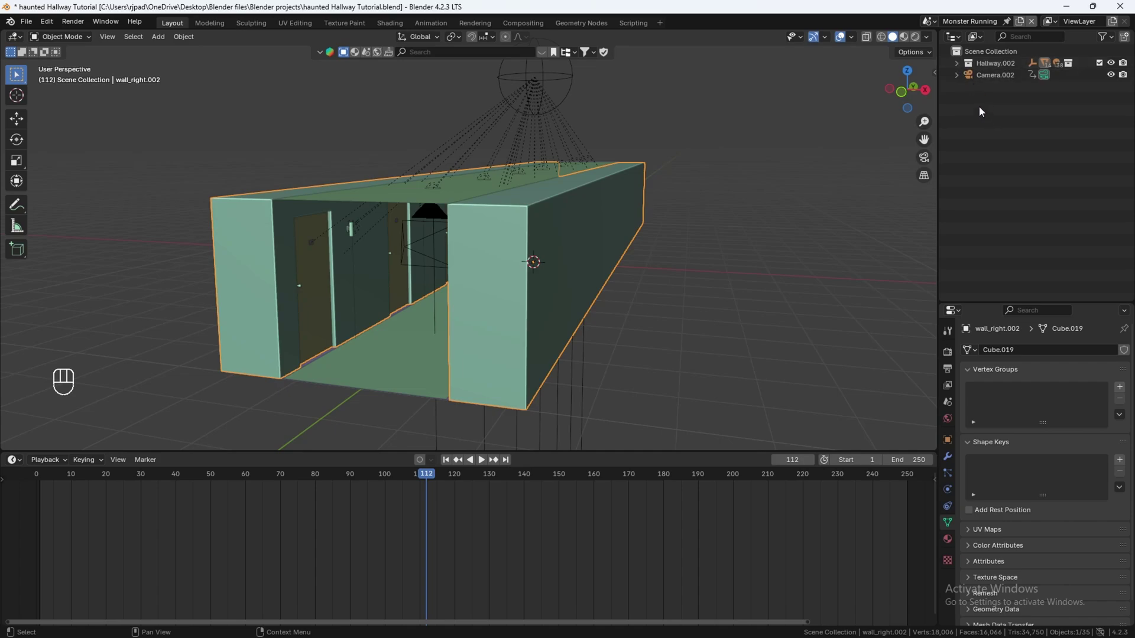
drag(983, 108, 992, 83)
drag(993, 83, 999, 85)
drag(33, 28, 202, 298)
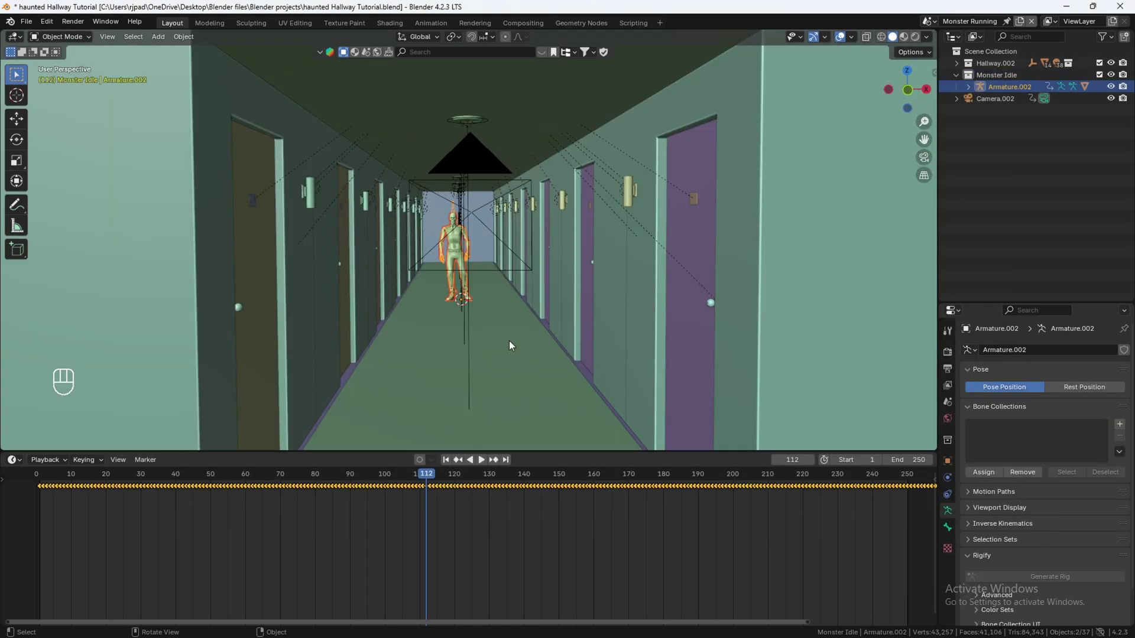
key(KP_0)
- Move the idle monster farther down the hallway and scale it to 0.012 in rendered shading
drag(463, 311, 519, 215)
click(482, 133)
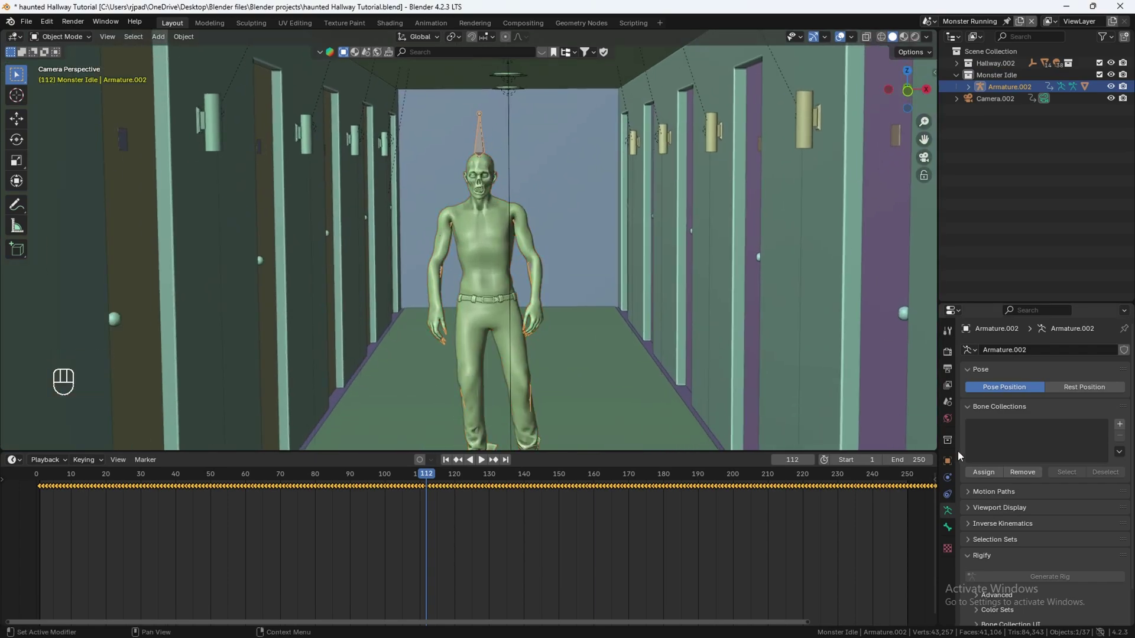
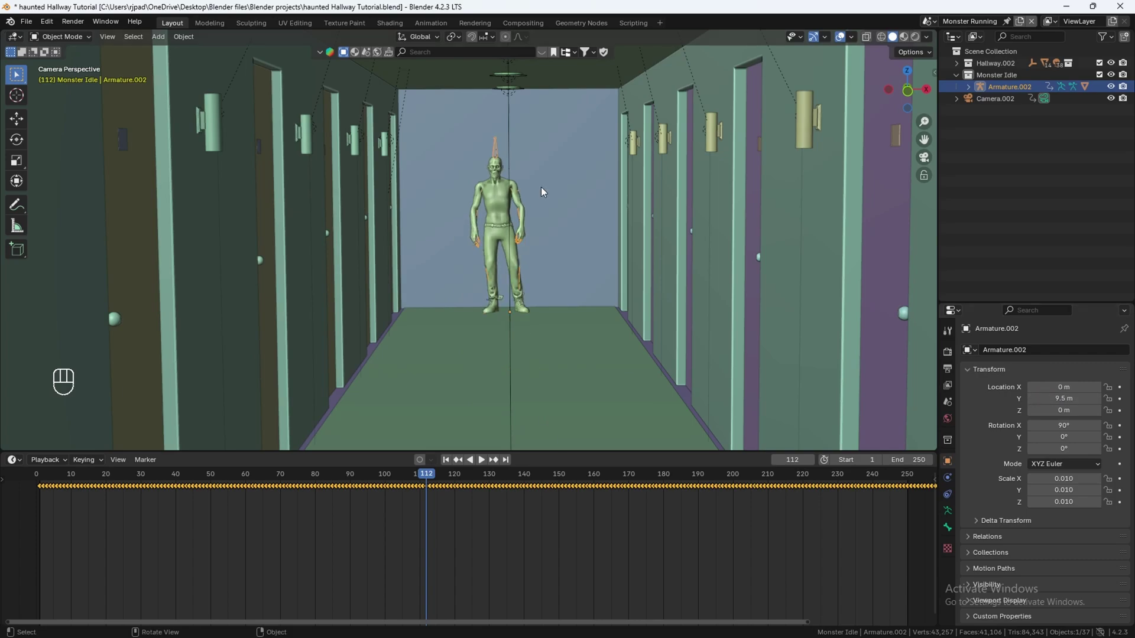
click(562, 152)
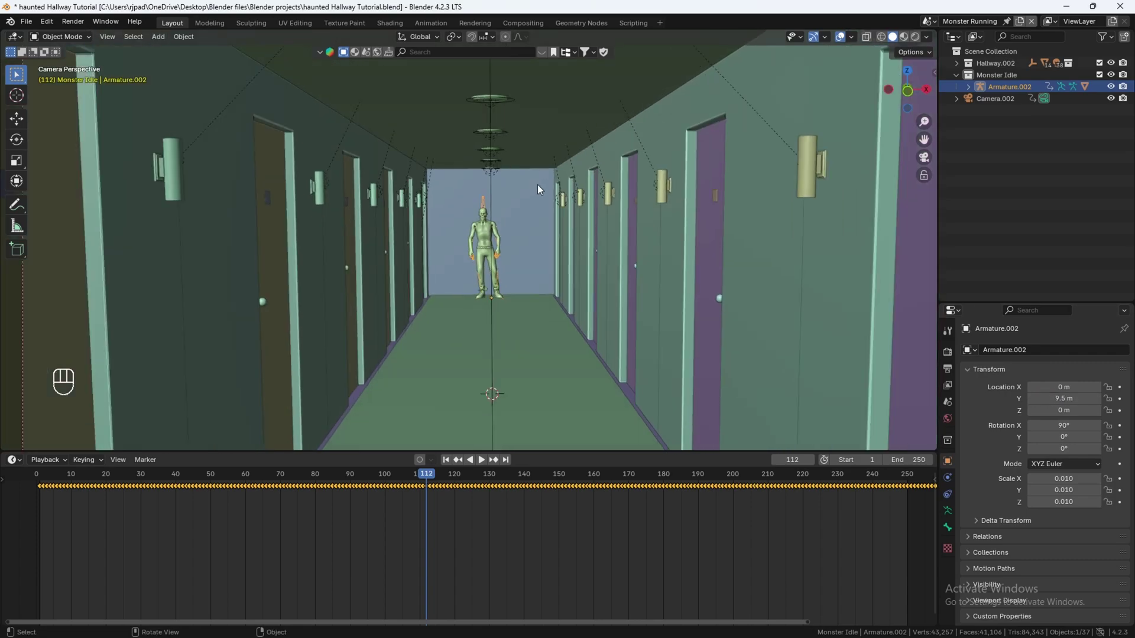
key(s)
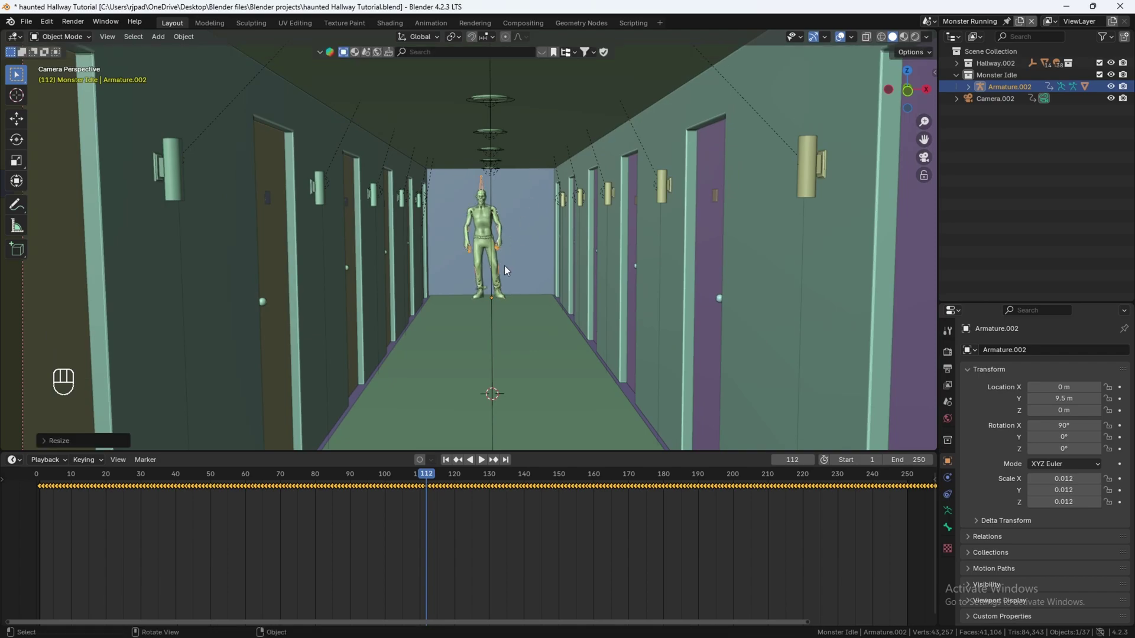
drag(505, 299, 484, 308)
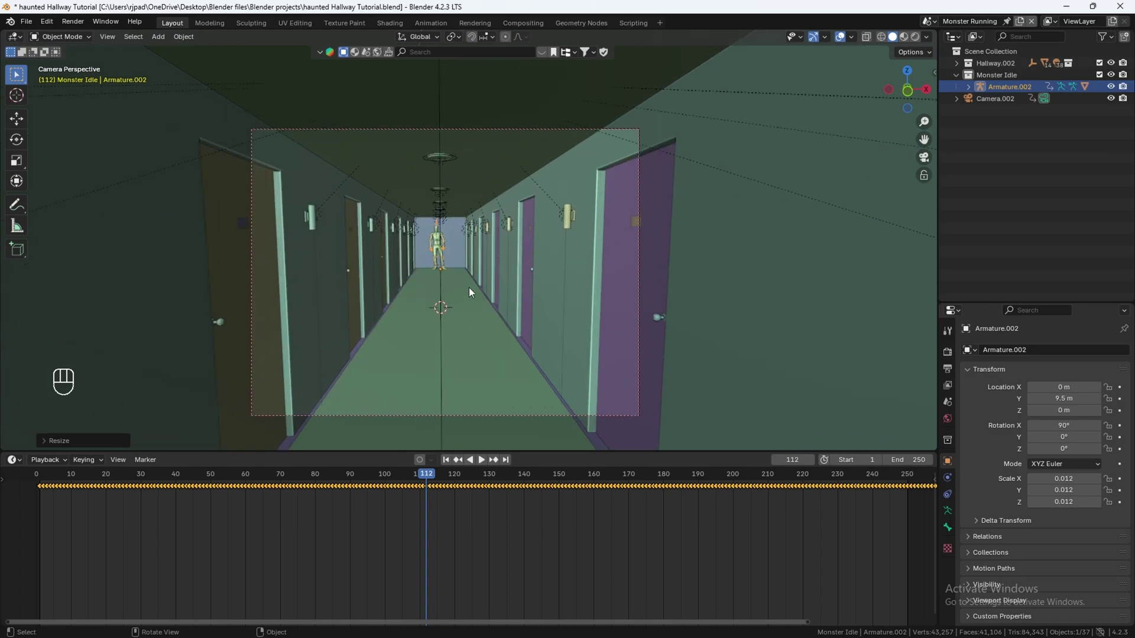
- Preview the idle animation in rendered shading with overlays off, then return to solid
key(z)
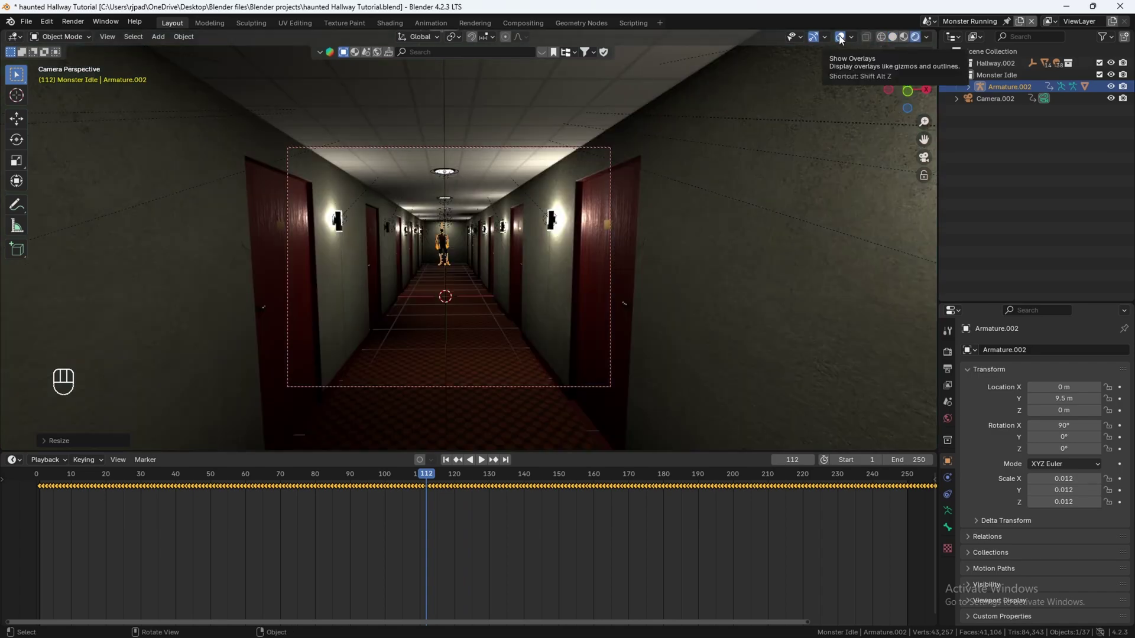
click(842, 39)
key(space)
key(space)
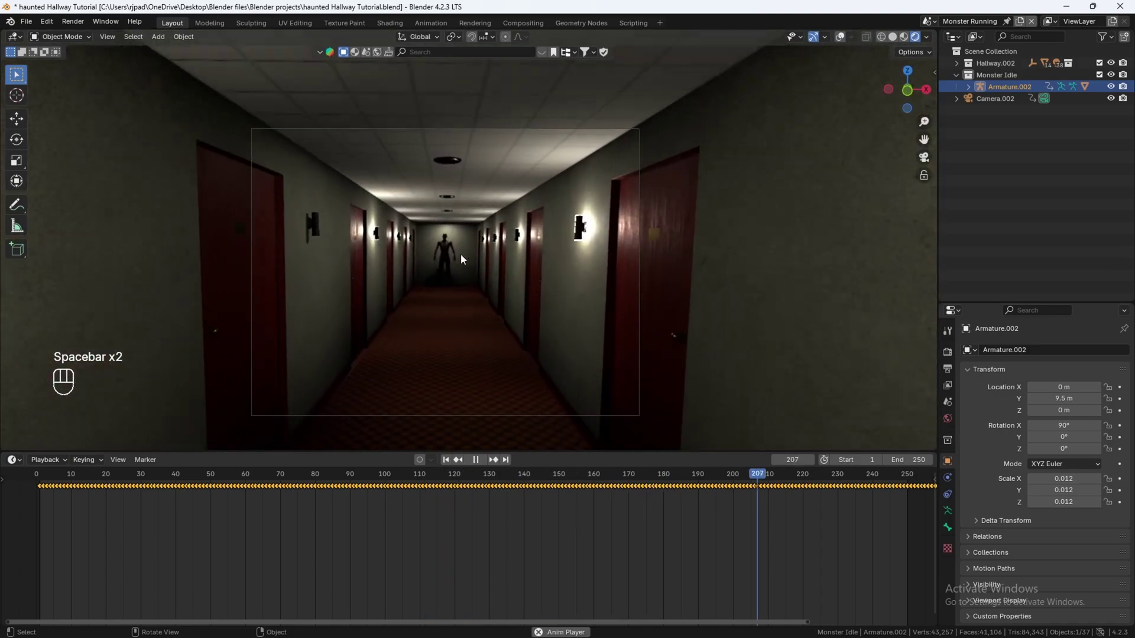
key(space)
drag(679, 476, 542, 442)
key(z)
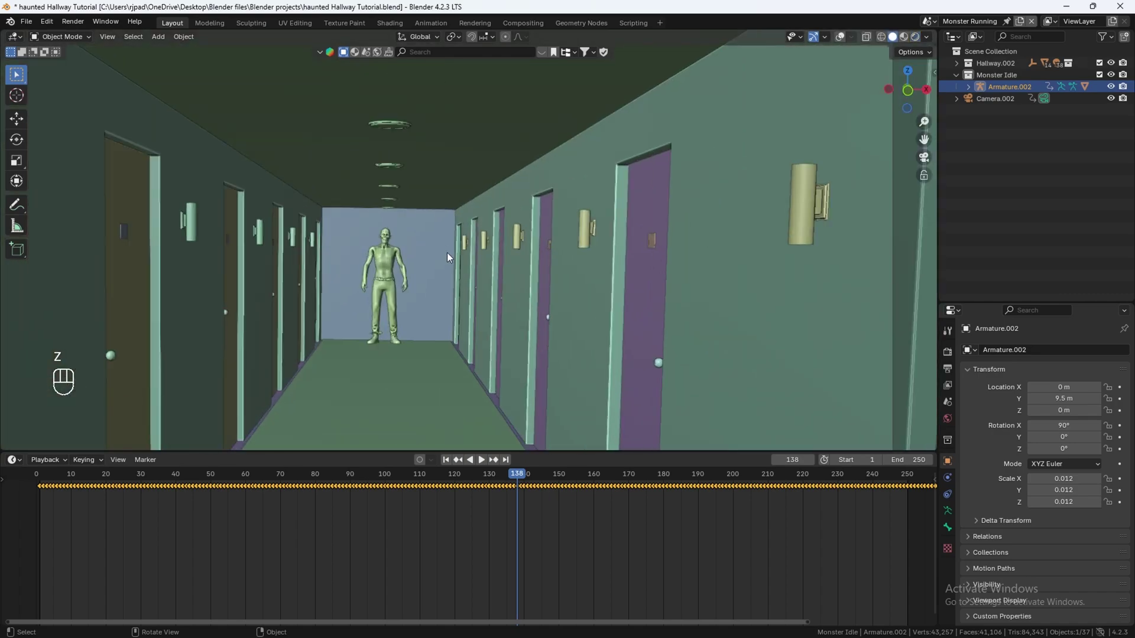
click(840, 39)
- Zoom in and select the area light above the monster's head at frame 58
drag(363, 198, 421, 197)
middle_click(421, 196)
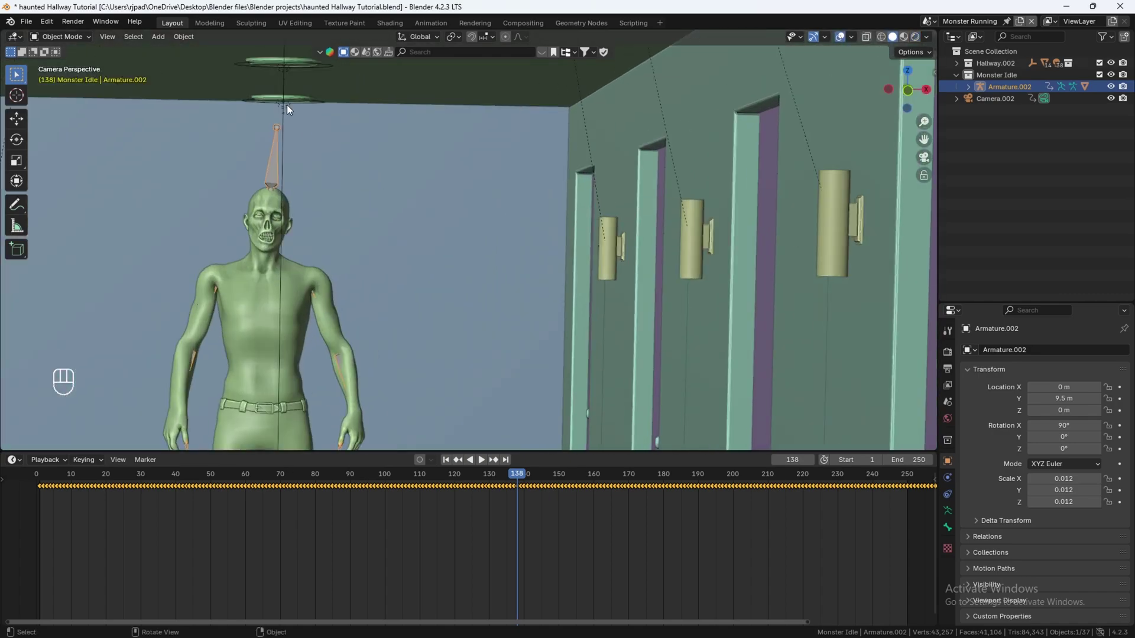
click(290, 109)
drag(326, 212, 491, 213)
middle_click(492, 214)
- Set the overhead light's Power to 0 W and keyframe it at frame 58
drag(472, 297, 490, 409)
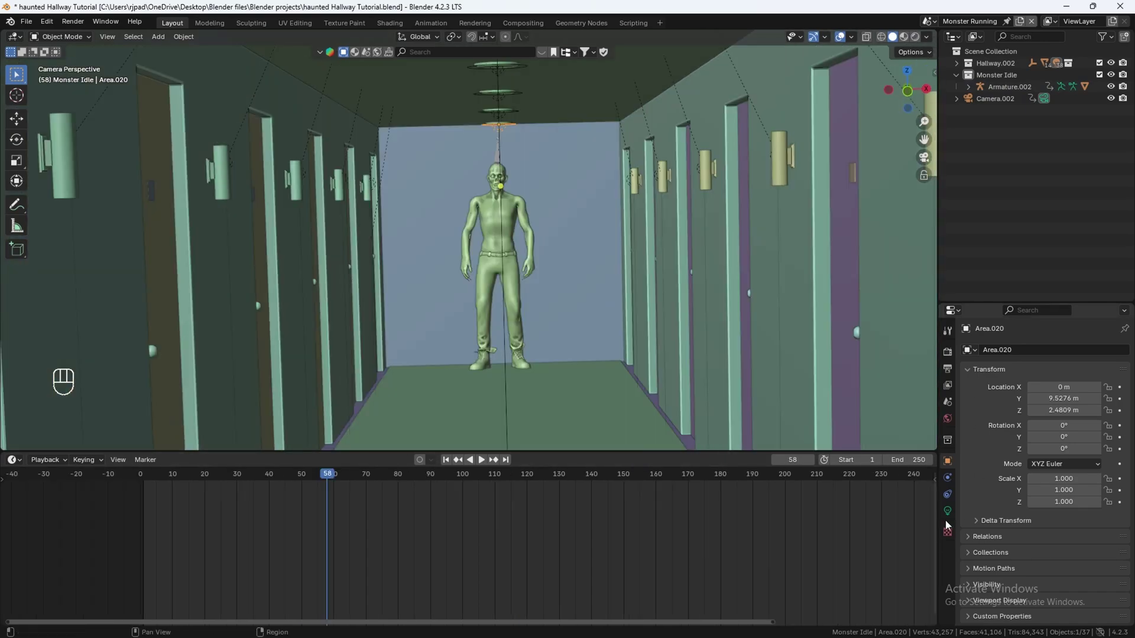
click(949, 513)
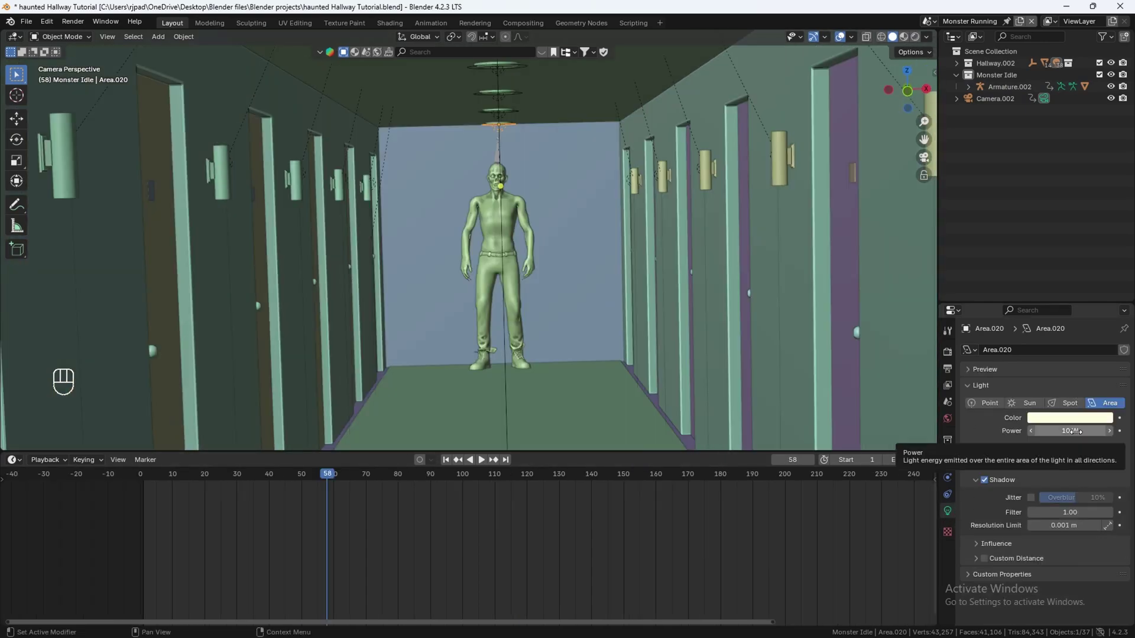
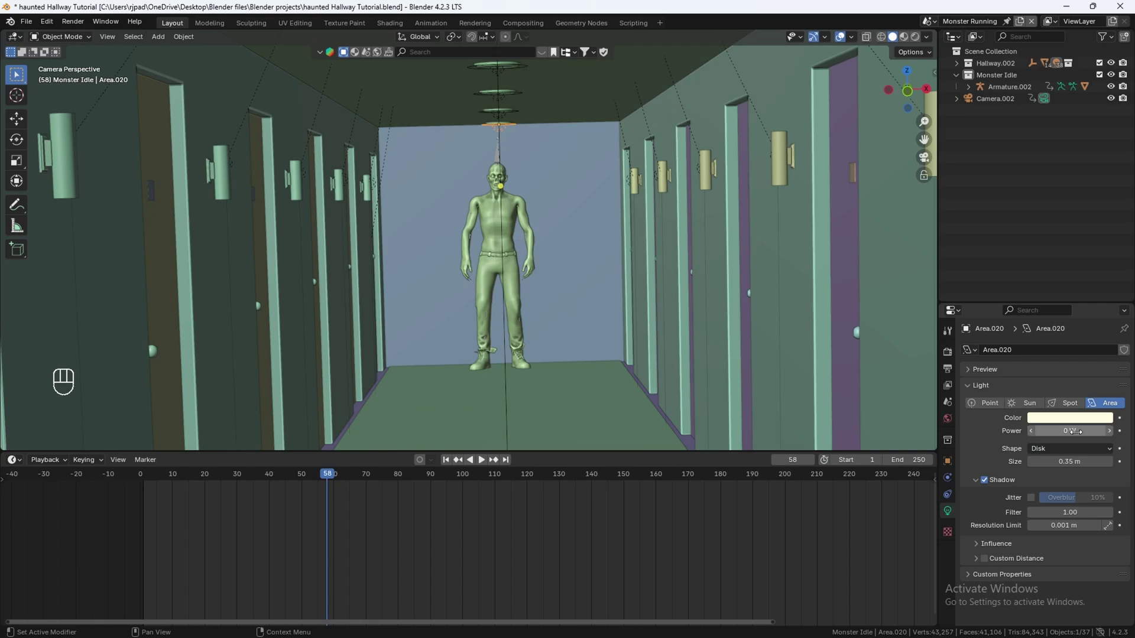
key(z)
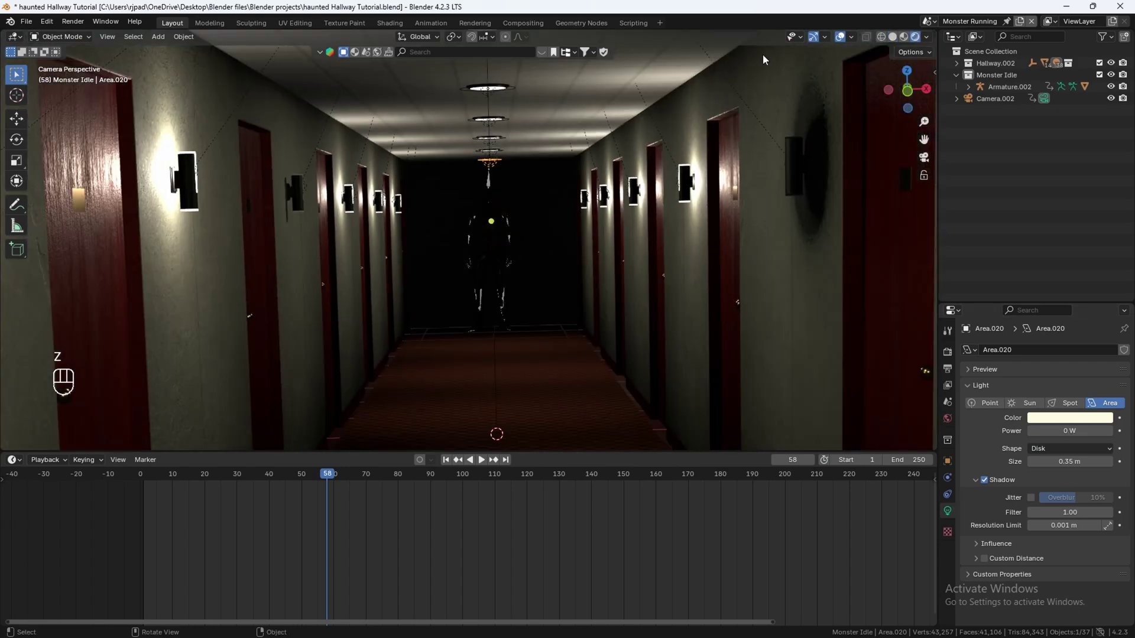
drag(218, 477, 166, 478)
key(space)
key(space)
click(842, 43)
key(space)
key(space)
drag(351, 484, 331, 485)
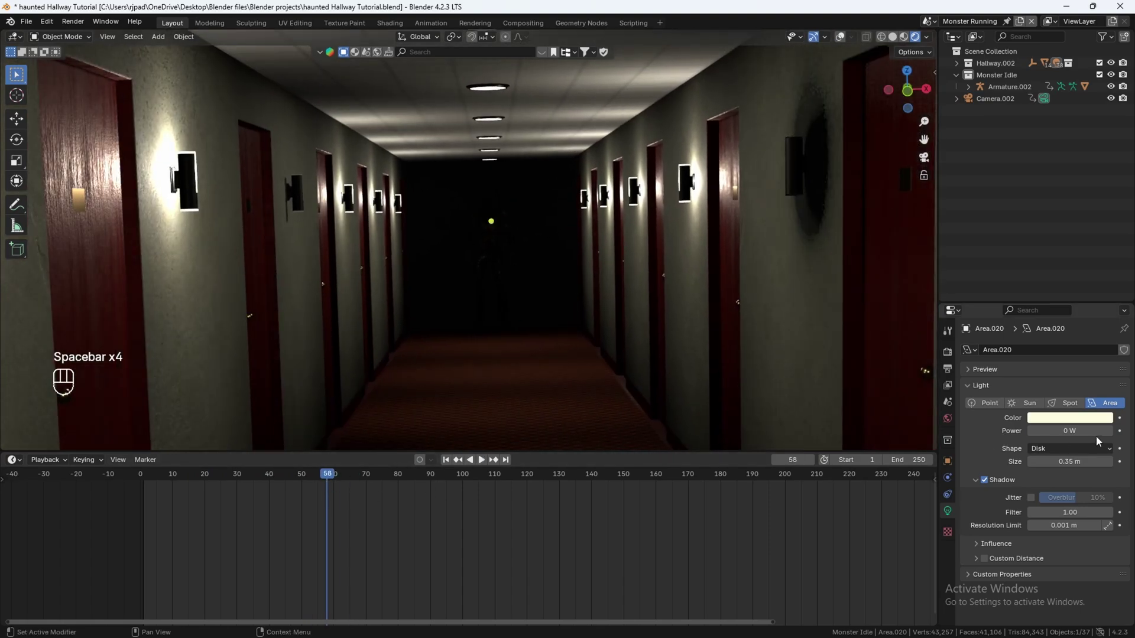
click(1123, 431)
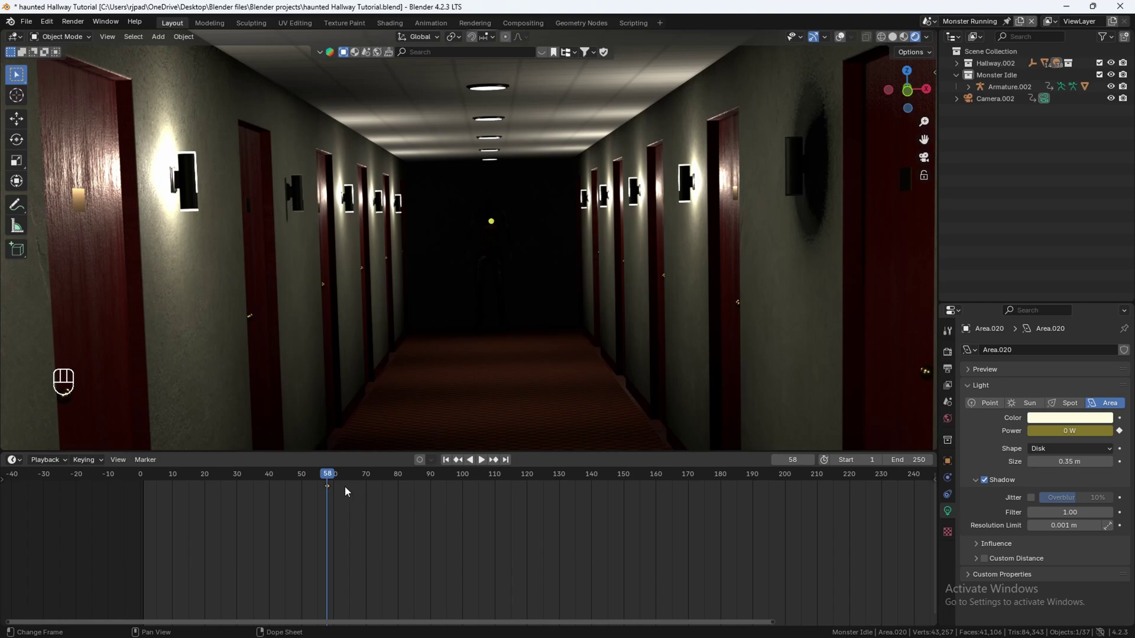
- Advance to frame 60 for the 10 W power keyframe
key(Right)
key(Right)
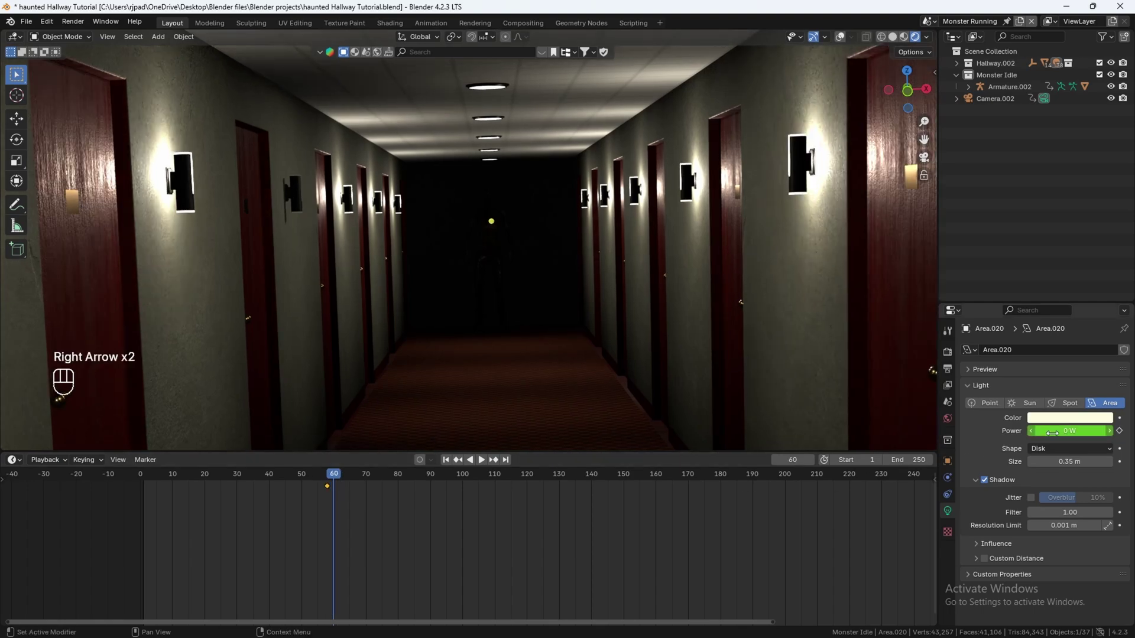
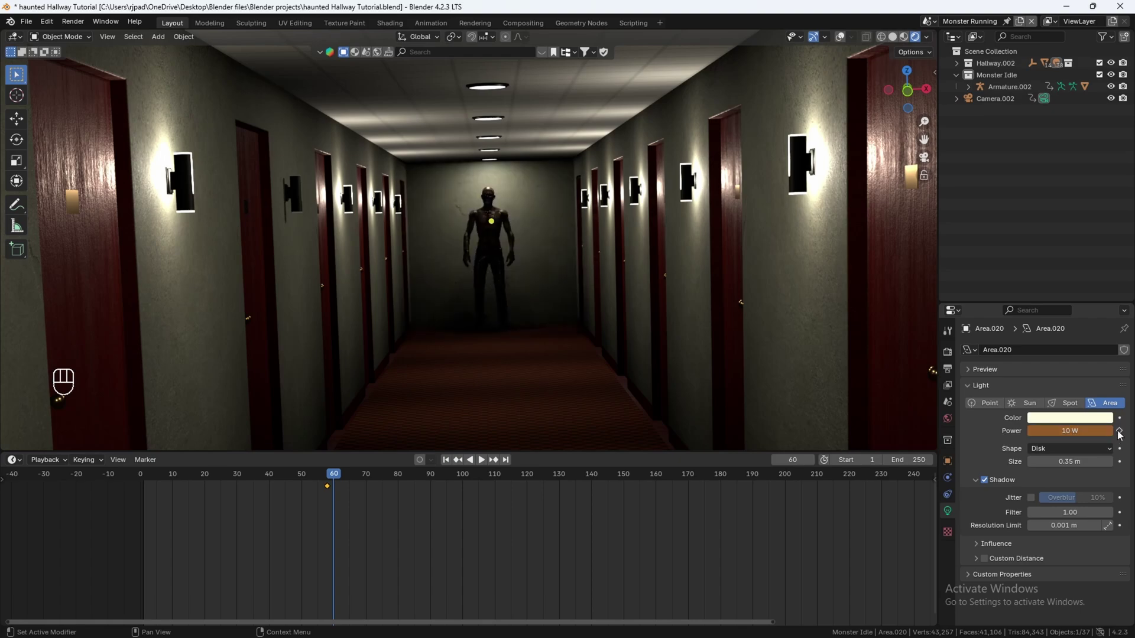
- Keyframe the light at 10 W and play back the flash
click(1125, 435)
drag(324, 479, 177, 478)
key(space)
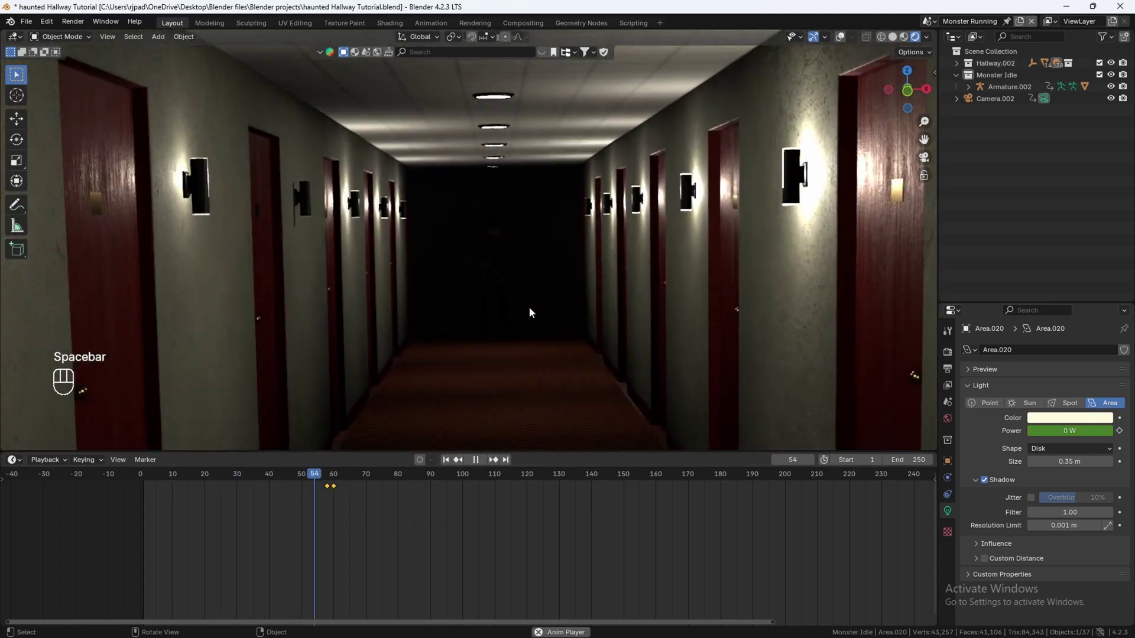
key(space)
drag(335, 484, 346, 491)
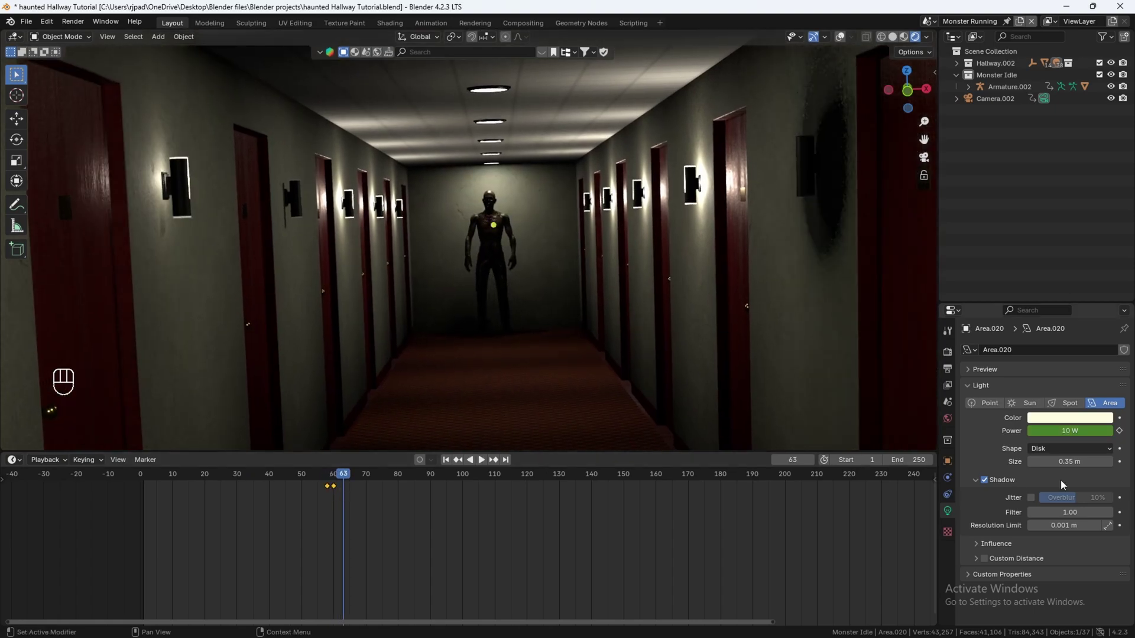
- Keyframe the light back to 0 W at frame 65 and preview it turning off
click(1123, 436)
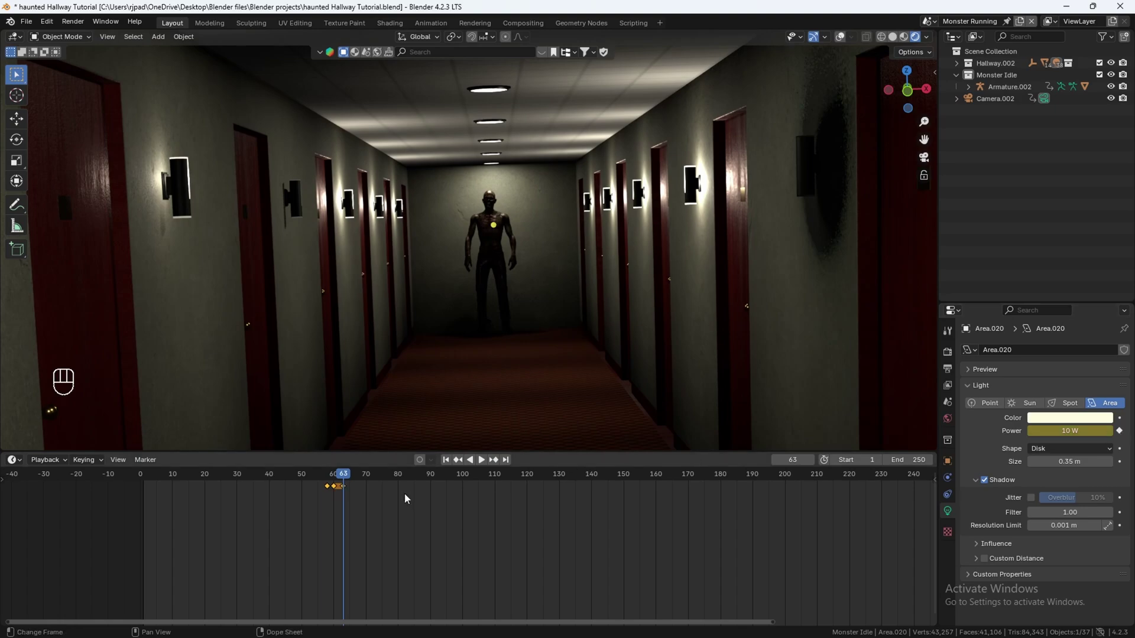
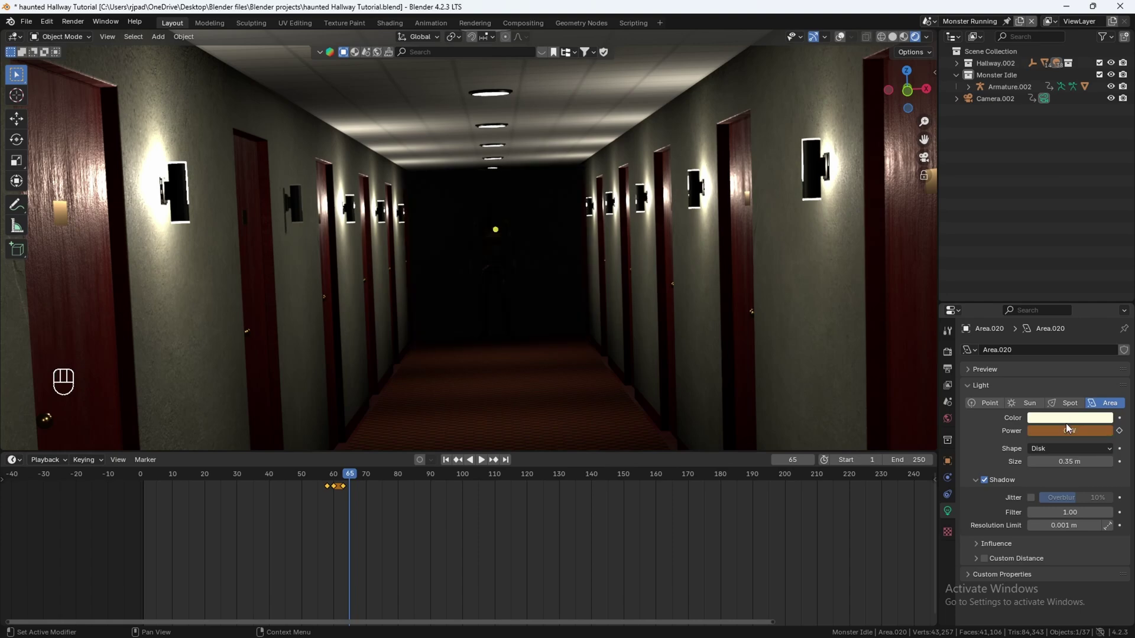
click(1119, 437)
drag(346, 475, 282, 468)
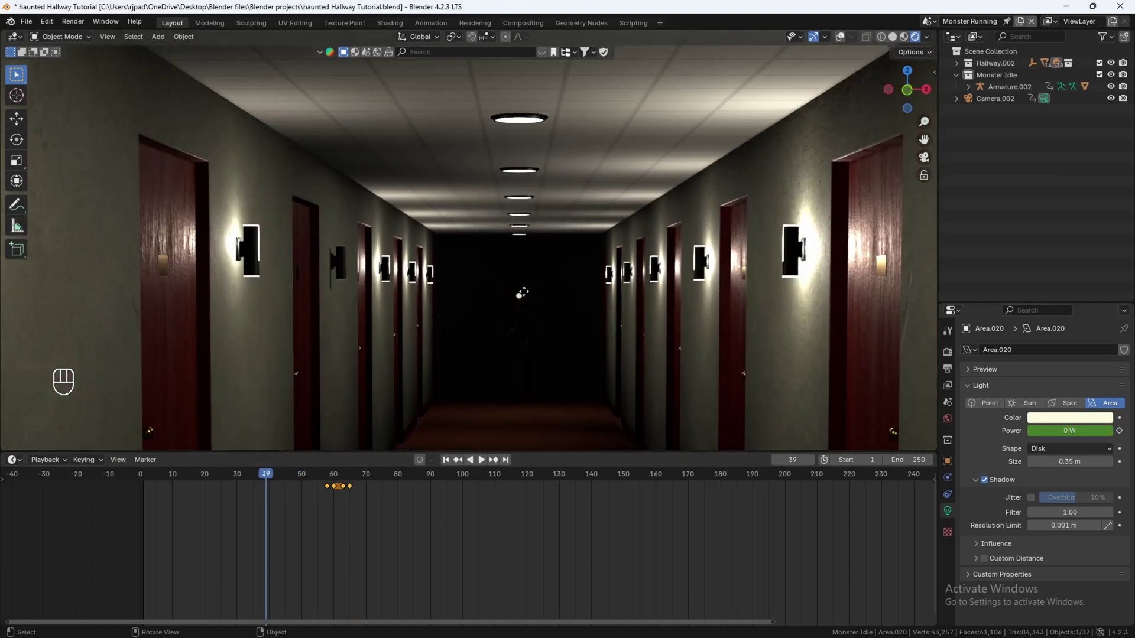
click(523, 298)
key(space)
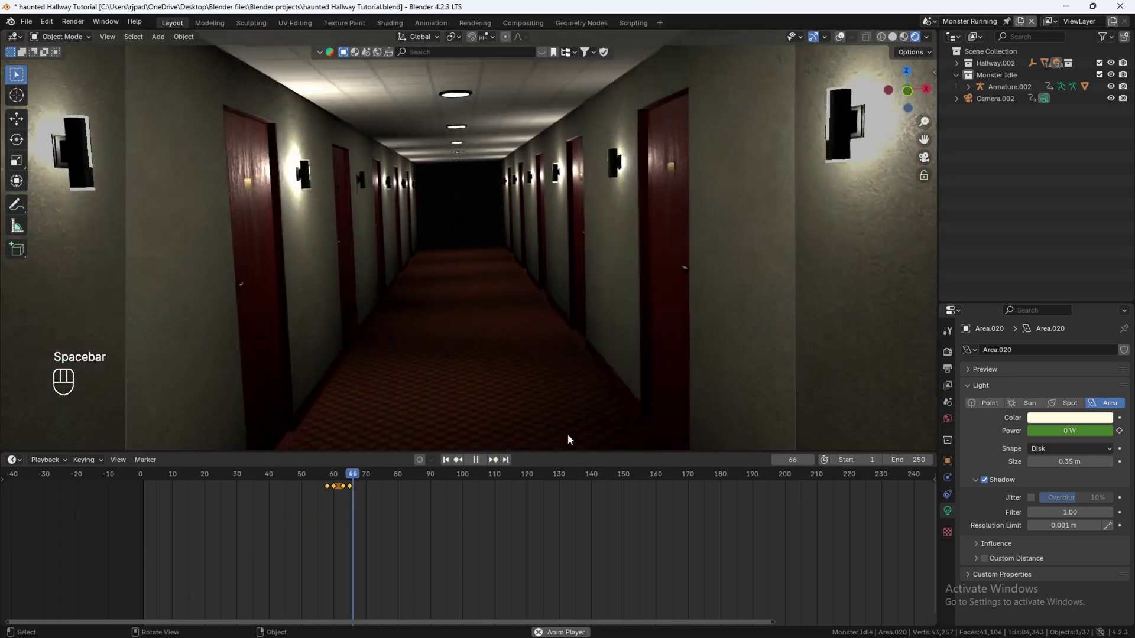
- Box-select the light's power keyframes and duplicate them later in the timeline
key(space)
drag(361, 480, 379, 511)
click(384, 516)
drag(394, 517, 308, 485)
drag(342, 503, 276, 486)
drag(332, 484, 420, 494)
drag(419, 490, 386, 500)
drag(378, 482, 326, 469)
- Duplicate the flash again toward frame 100 and play back the whole range
key(space)
key(space)
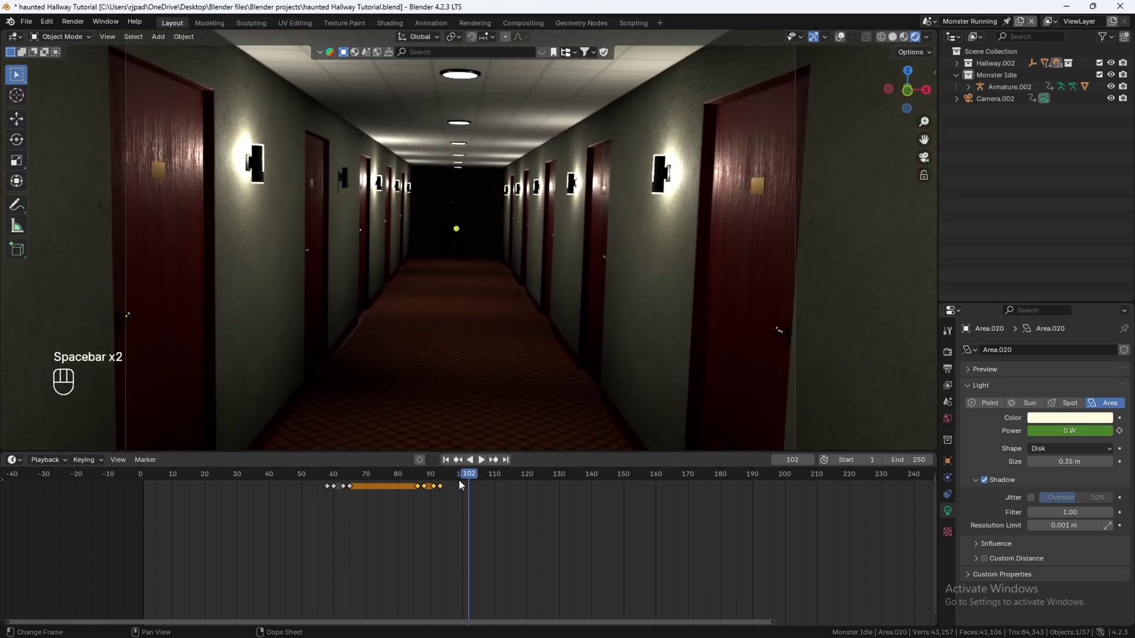
key(ctrl+v)
click(416, 481)
key(space)
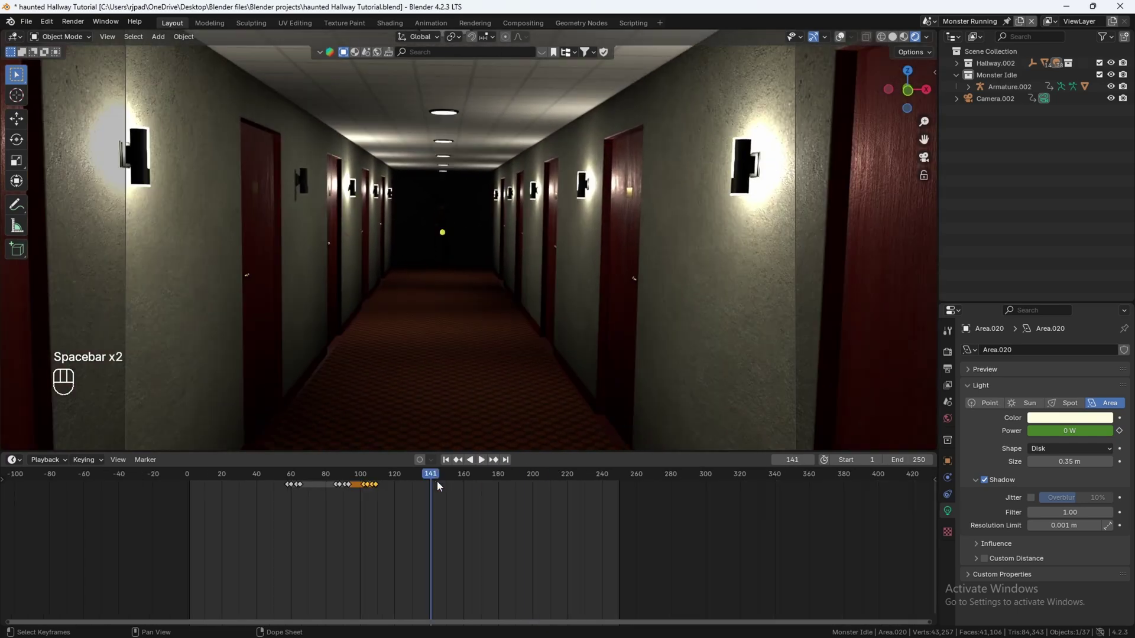
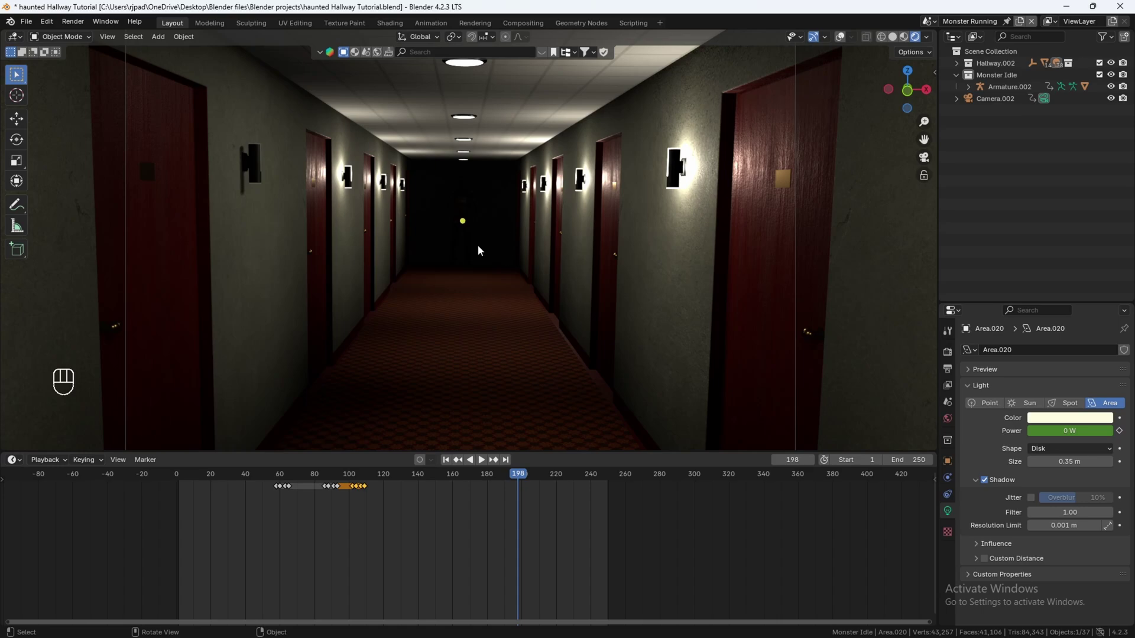
- In solid shading, select Armature.002 and keyframe Location X at 0 m on frame 198
key(z)
click(840, 37)
drag(488, 134, 491, 200)
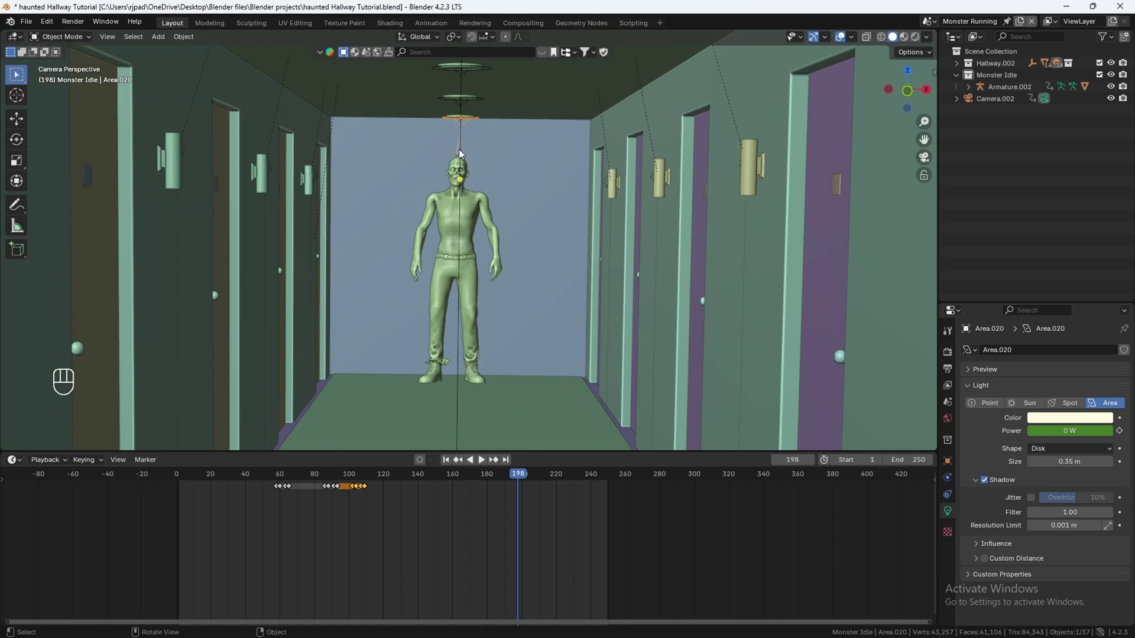
click(578, 498)
key(Right)
key(Left)
key(Right)
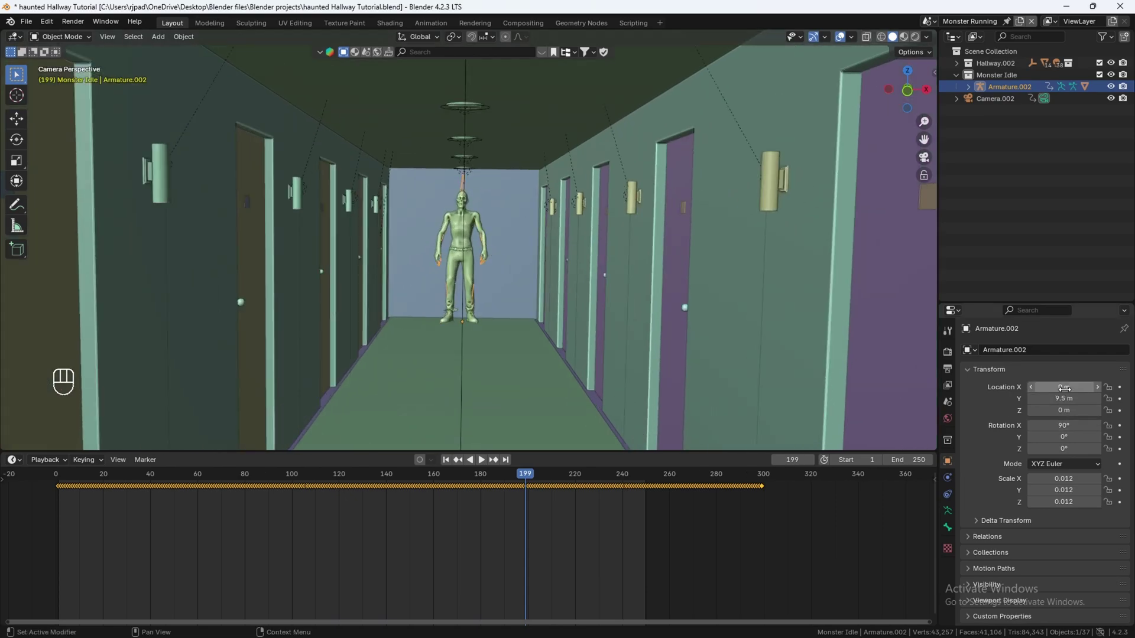
key(Left)
click(1123, 389)
key(Right)
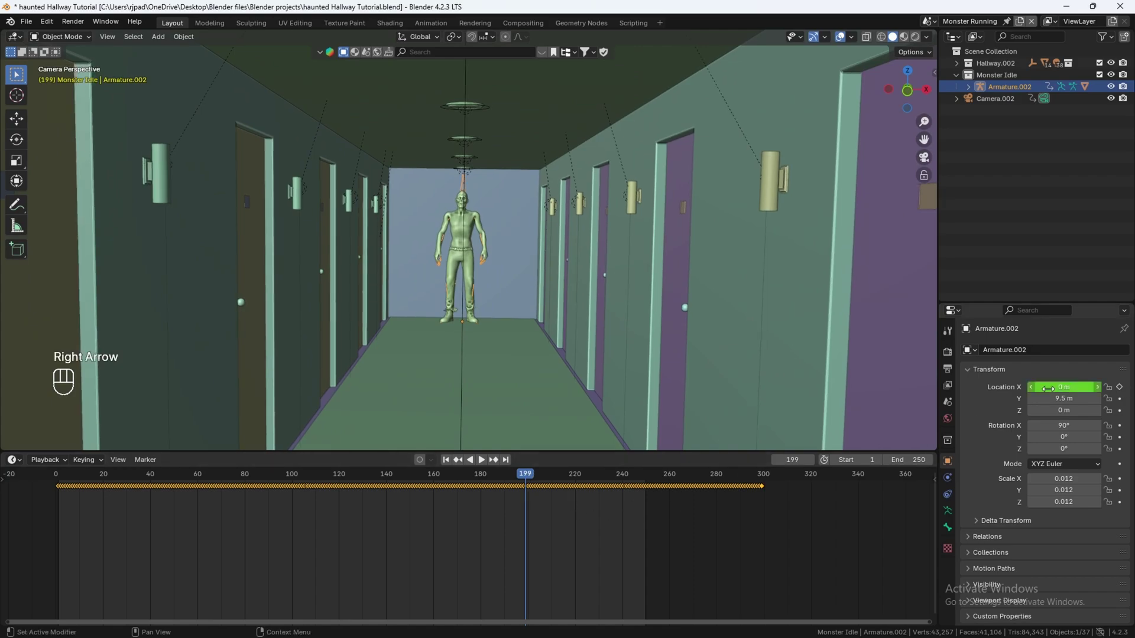
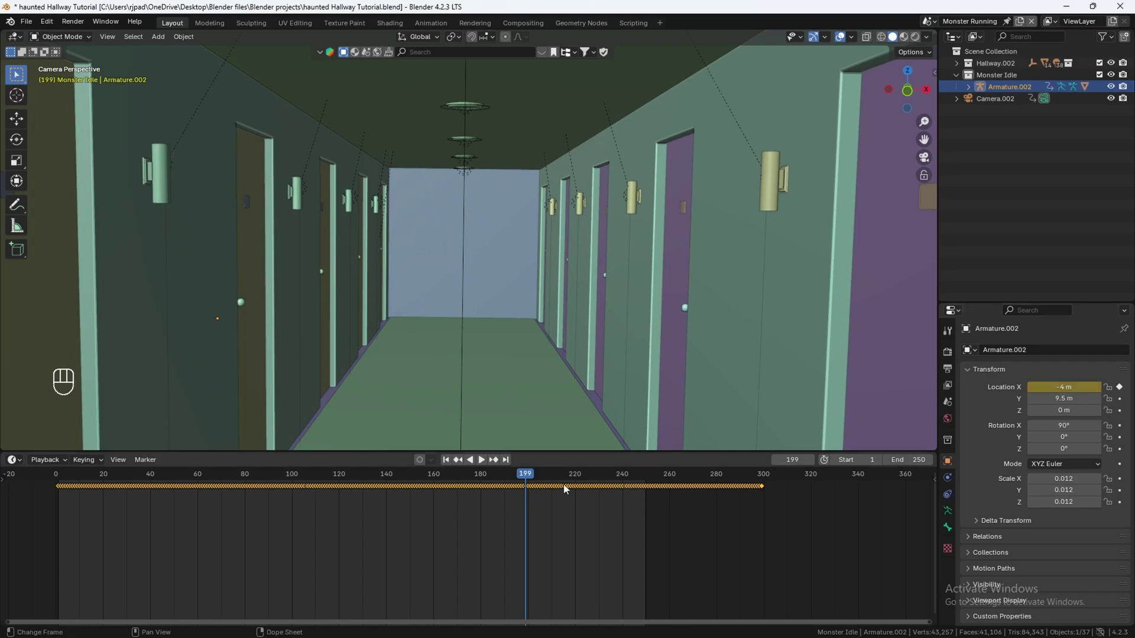
- Keyframe Location X at -4 m on frame 199 and play back the monster vanishing
click(522, 479)
key(space)
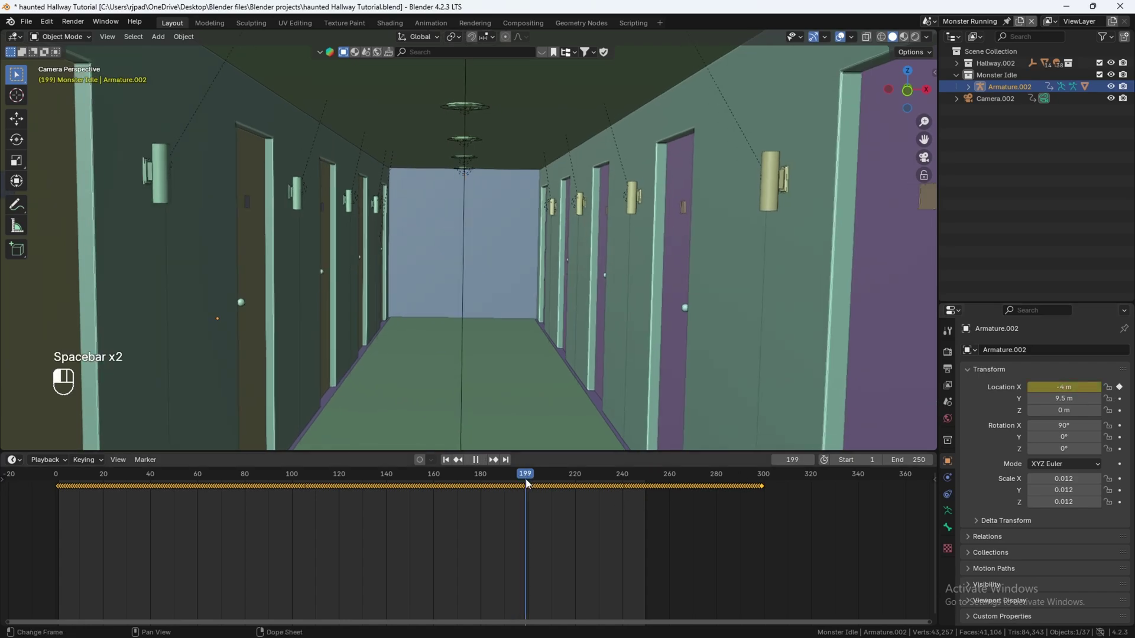
key(space)
key(space)
click(532, 475)
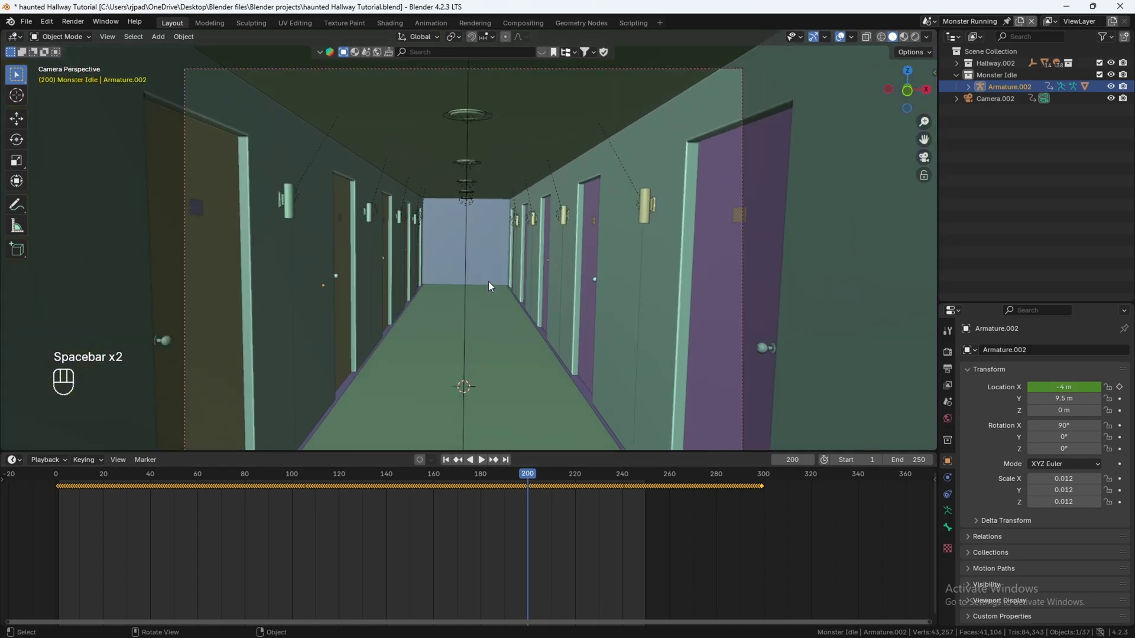
- Return to frame 1 and add a new collection below Monster Idle in the Outliner
drag(508, 476, 57, 487)
key(Right)
drag(29, 26, 287, 324)
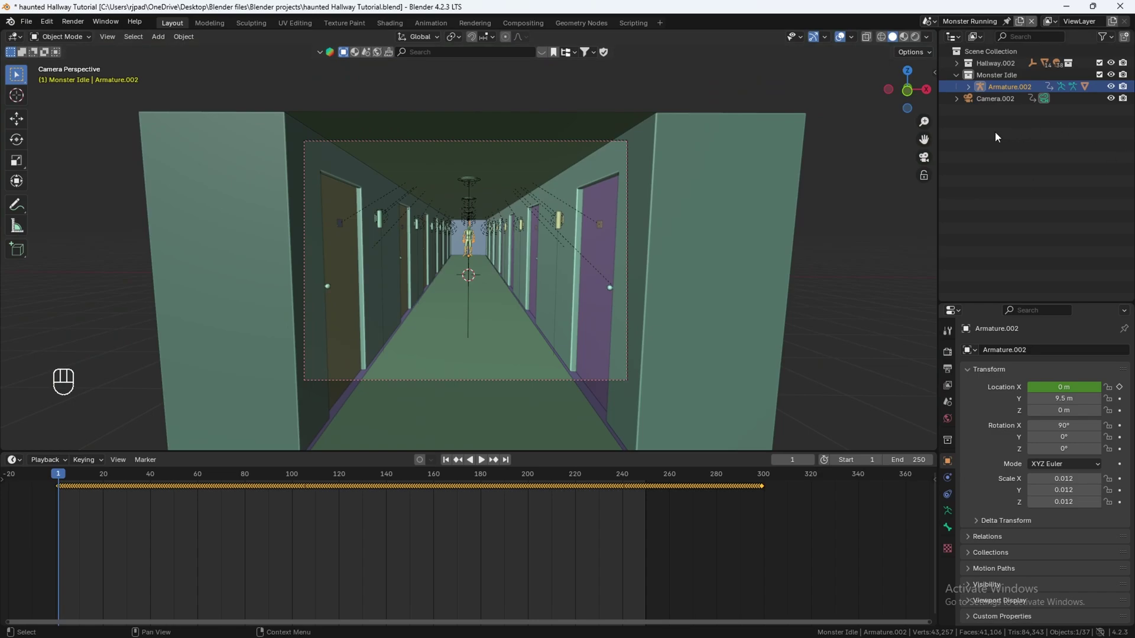
drag(980, 137, 946, 138)
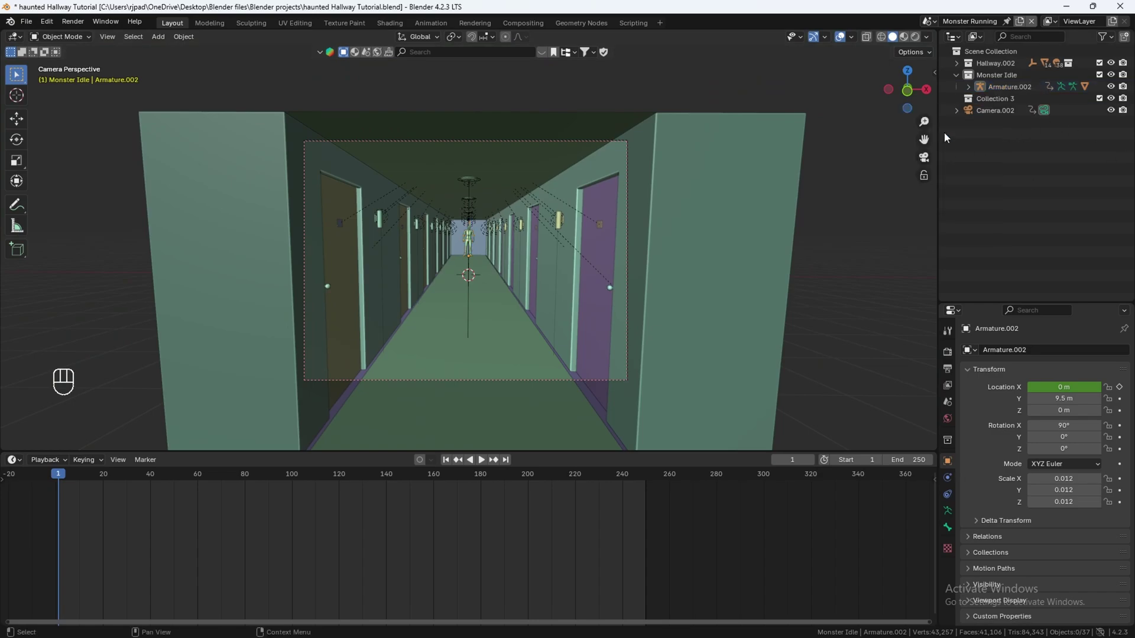
click(1000, 106)
- Name the collection Monster Running, append the running monster and scale it to 0.013
drag(1000, 106, 1009, 124)
key(n)
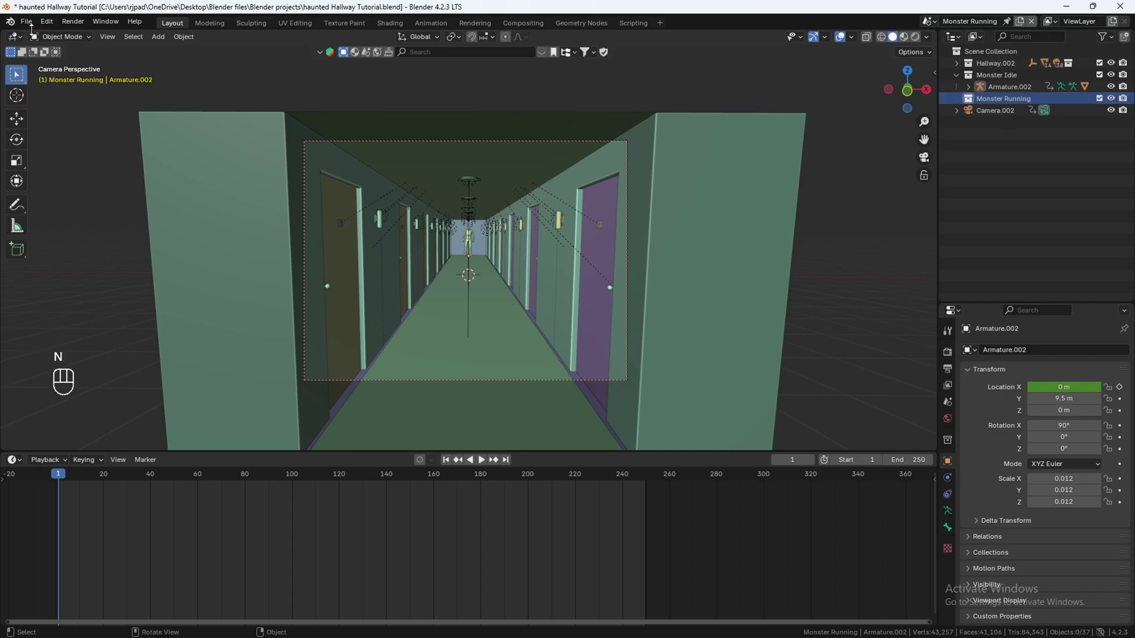
drag(27, 28, 197, 295)
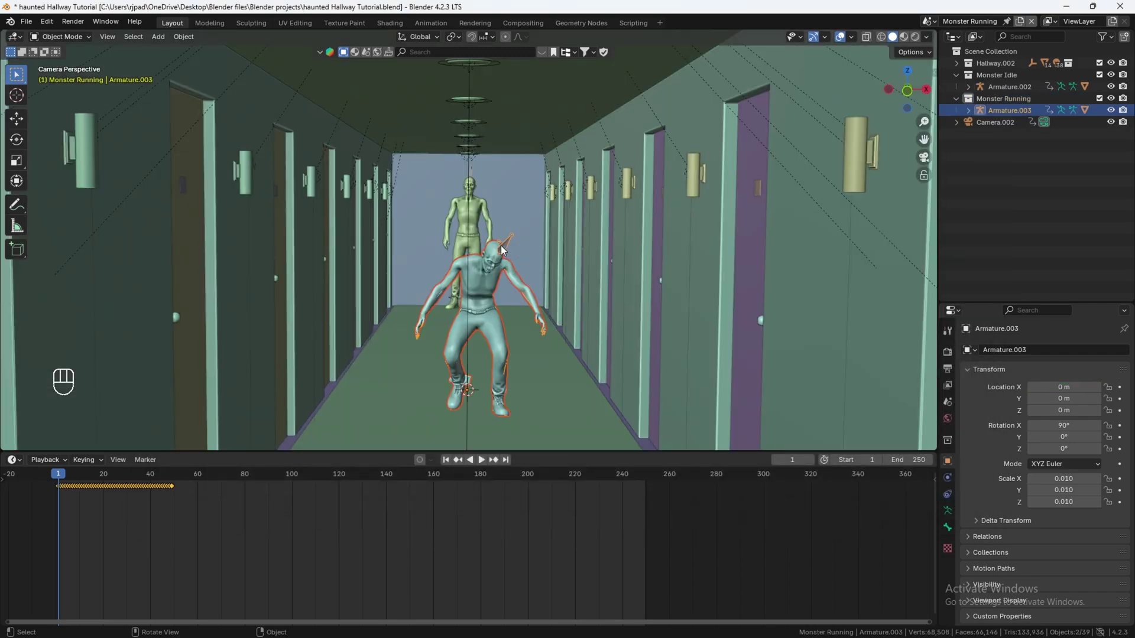
click(510, 245)
key(s)
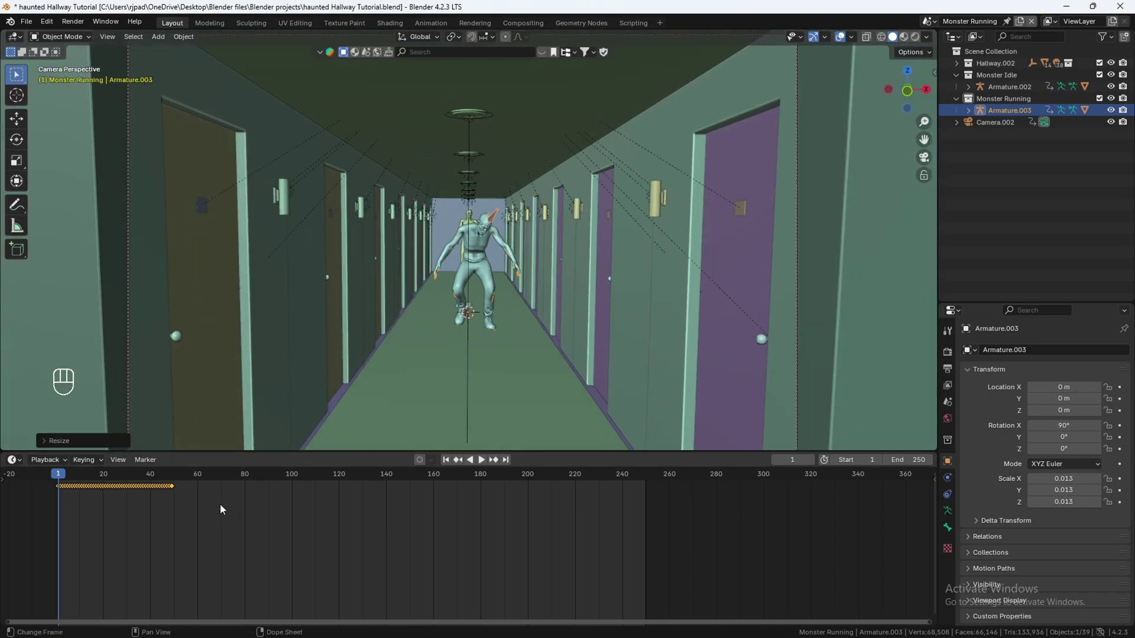
- Shift Armature.003's running-animation keyframes to start near frame 200, monster parked at X -4 m, Y 9.5 m
drag(179, 500, 6, 484)
key(g)
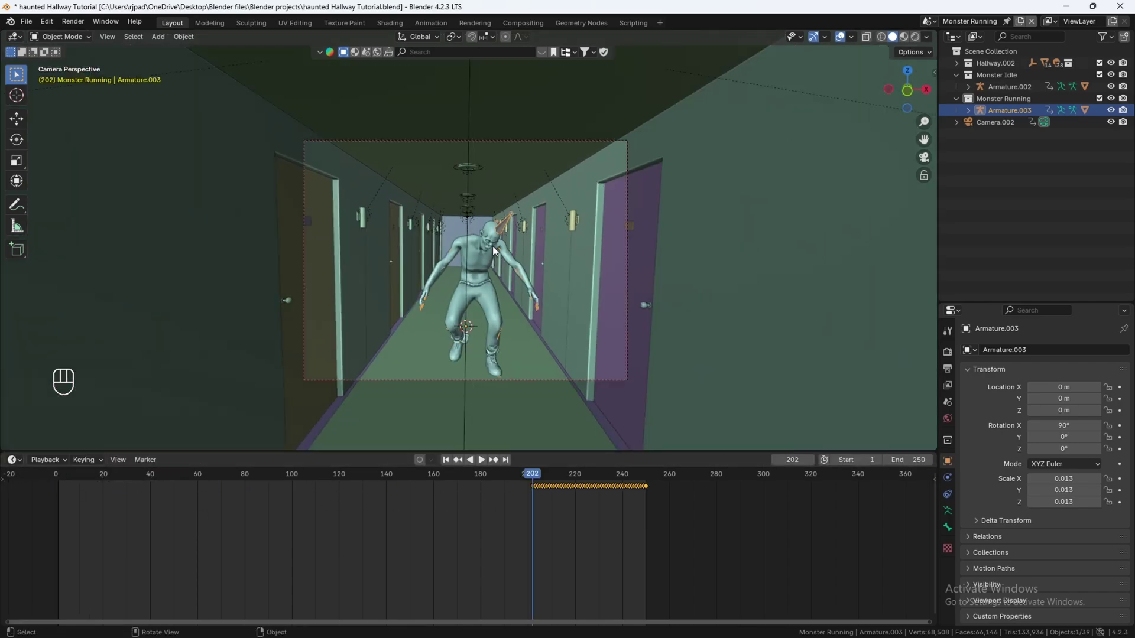
middle_click(518, 271)
middle_click(487, 238)
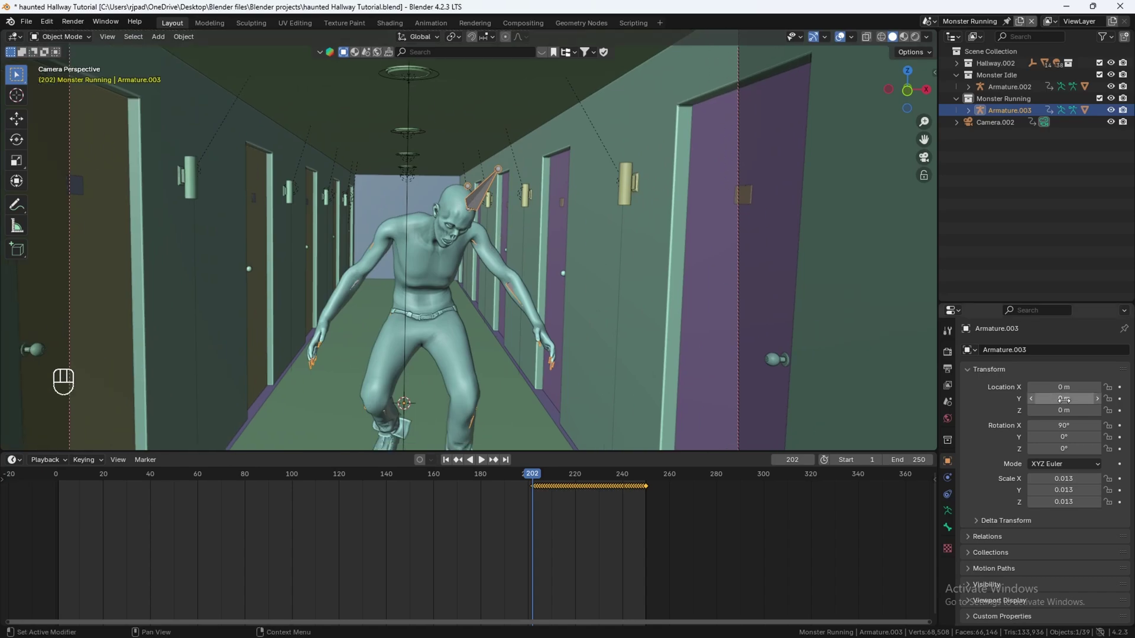
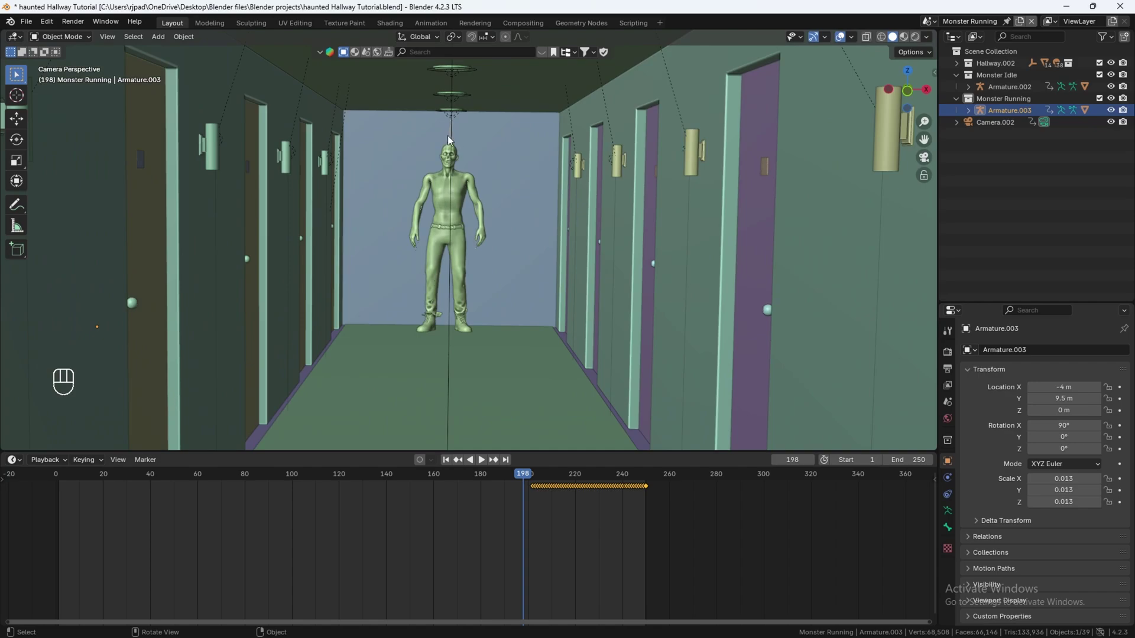
- Key the running monster's Location X at -4 m on frame 199 and 0 m on frame 200
click(451, 137)
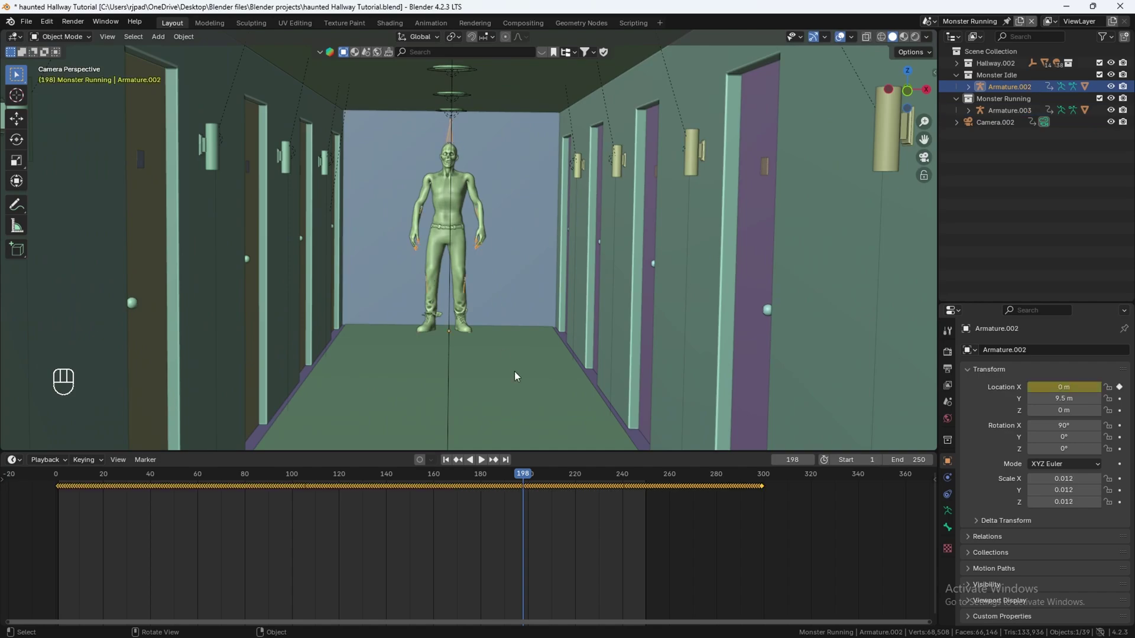
key(Right)
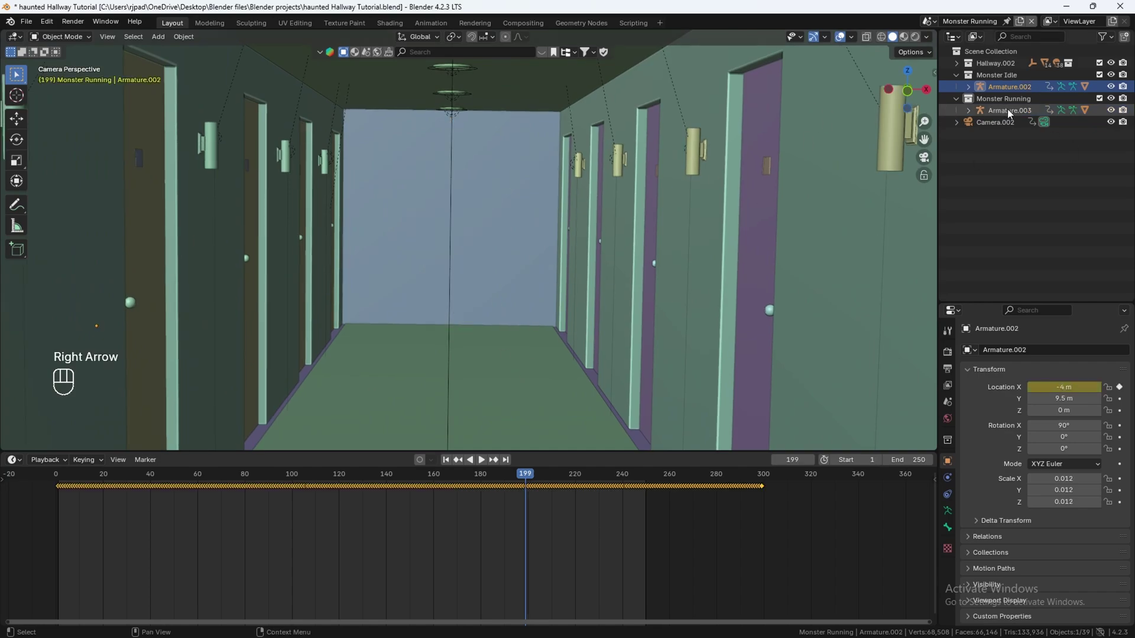
key(Left)
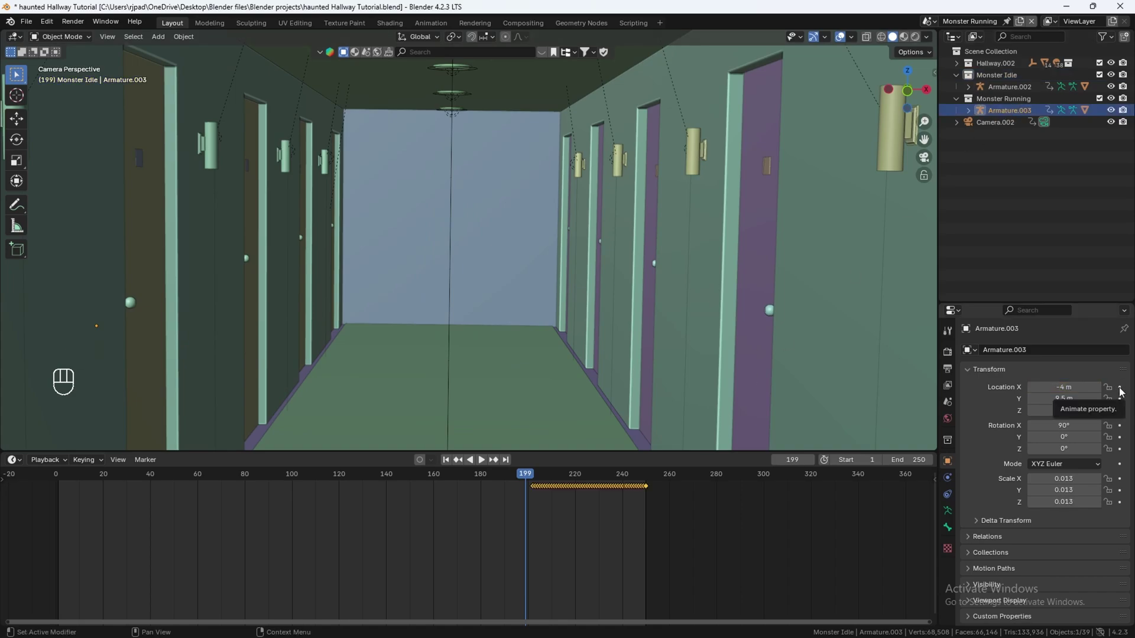
click(1124, 392)
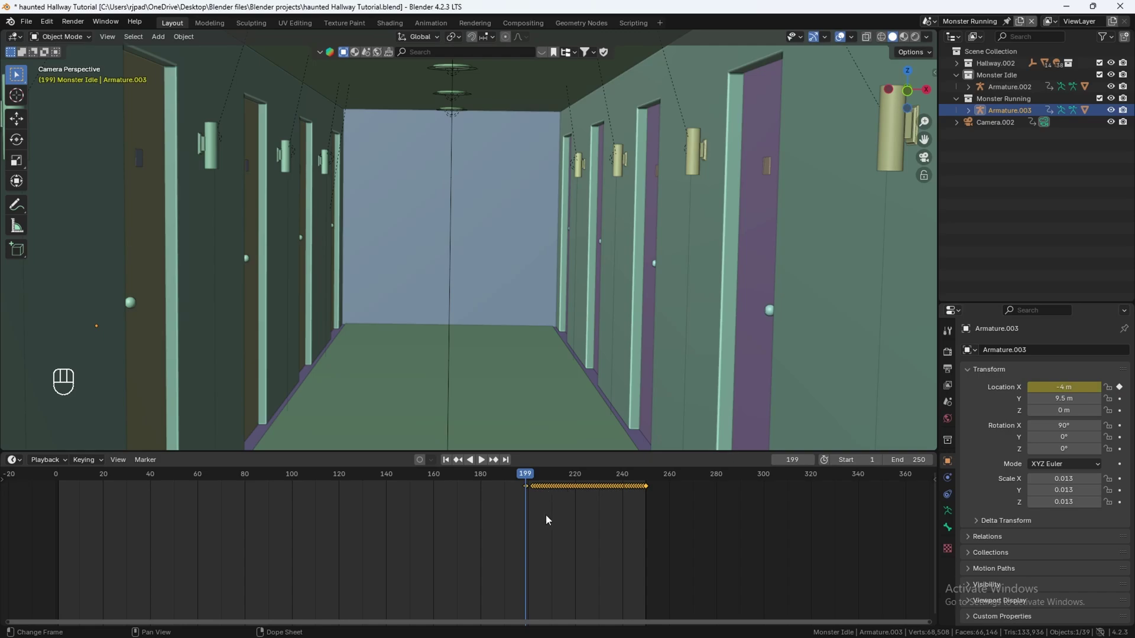
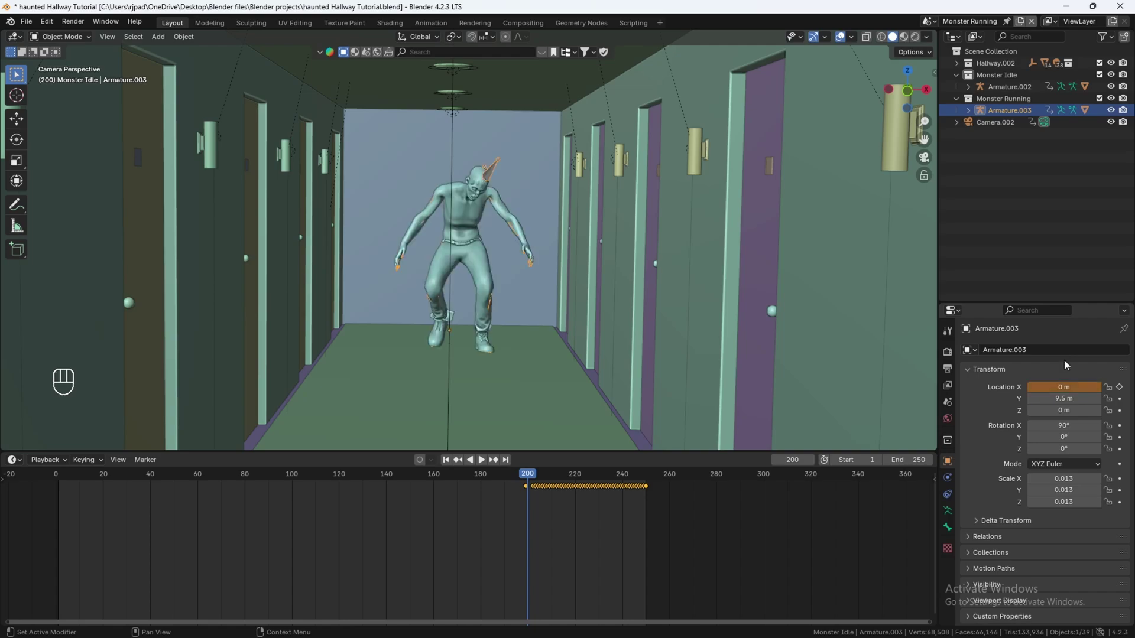
click(1123, 394)
drag(531, 479, 527, 479)
click(532, 477)
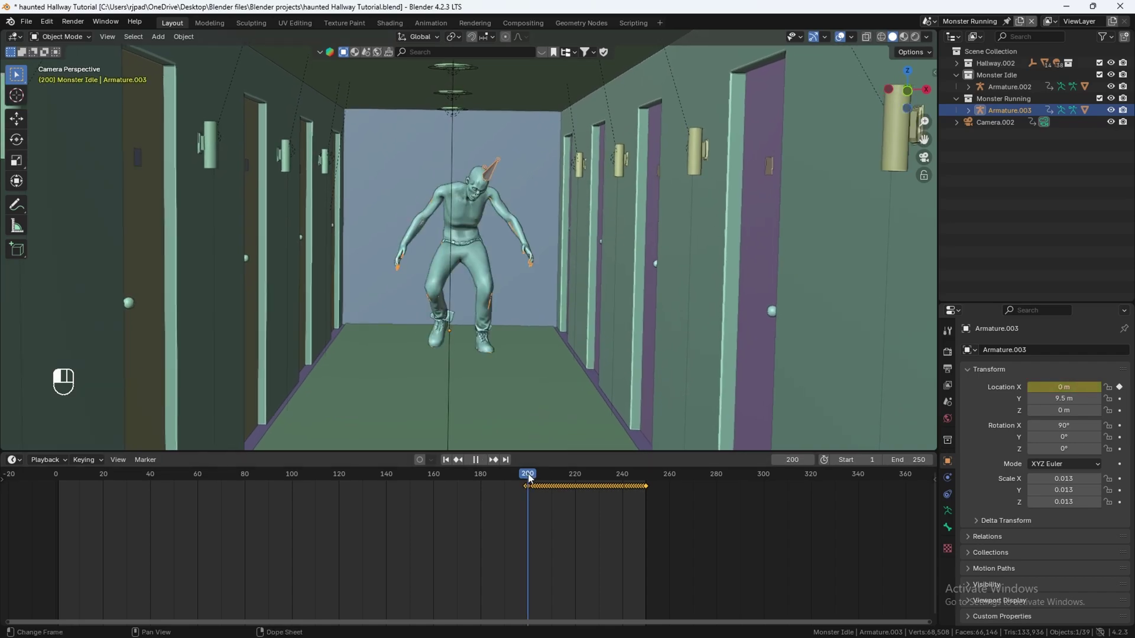
- Play back the monster swap in rendered viewport shading to check the handover
key(z)
click(523, 479)
key(space)
key(space)
click(536, 477)
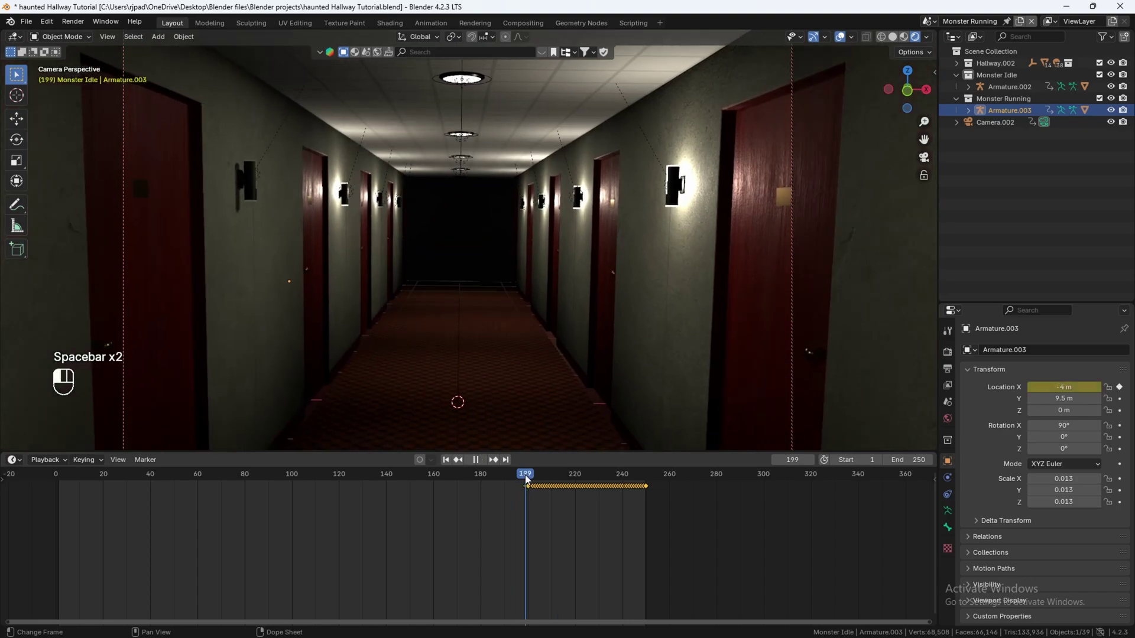
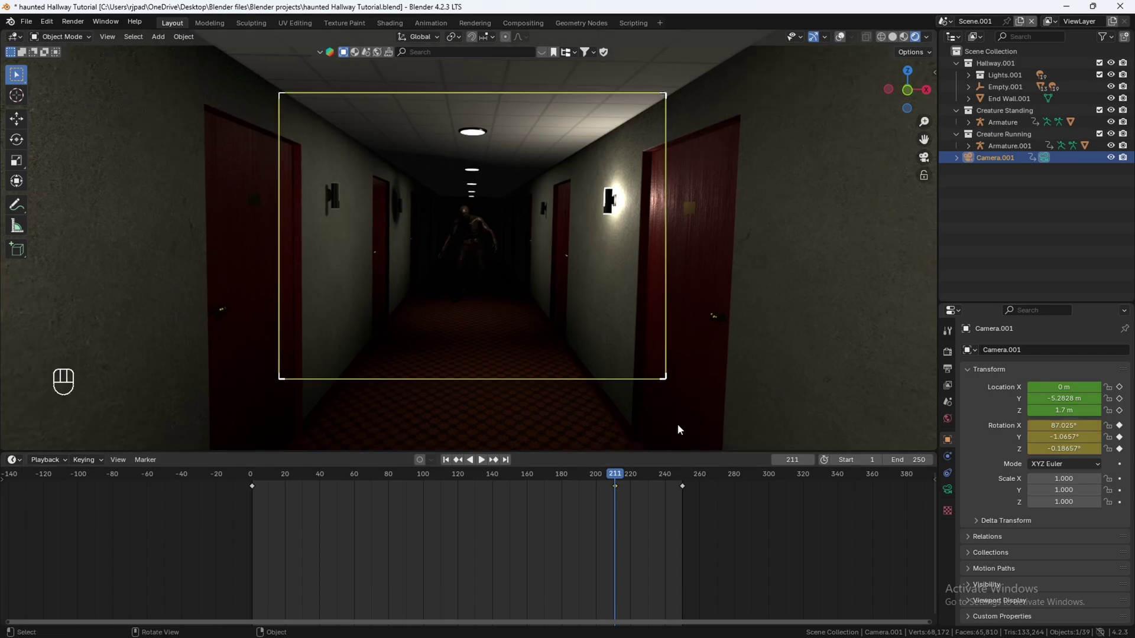
- Step to about frame 214, tilt the camera in Fly navigation and key its rotation
key(Right)
key(Right)
key(Right)
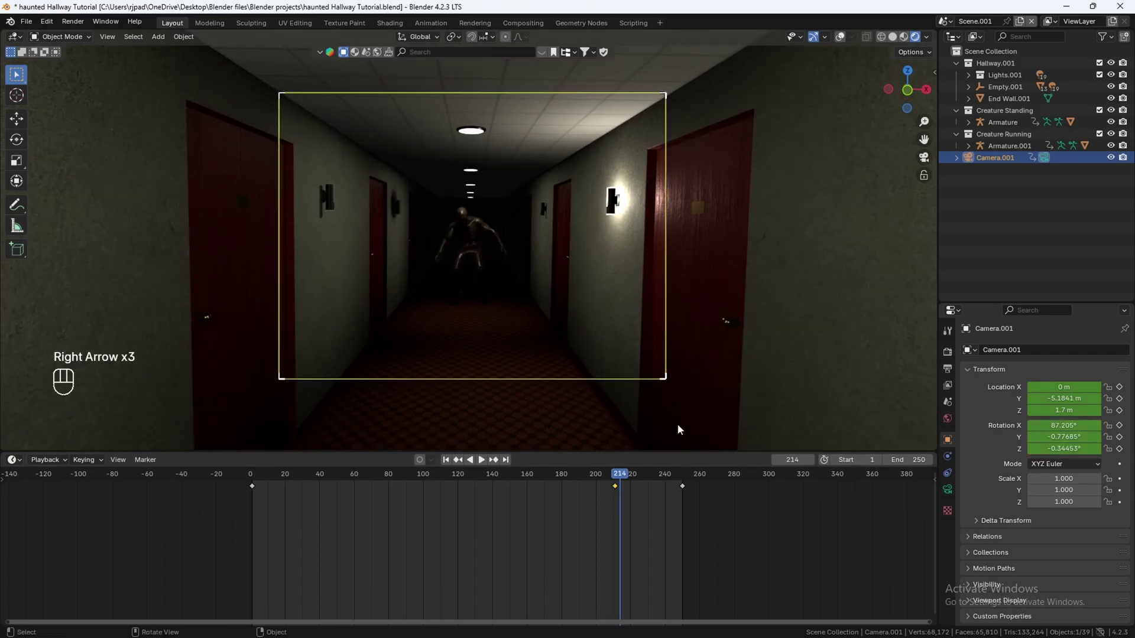
key(shift+`)
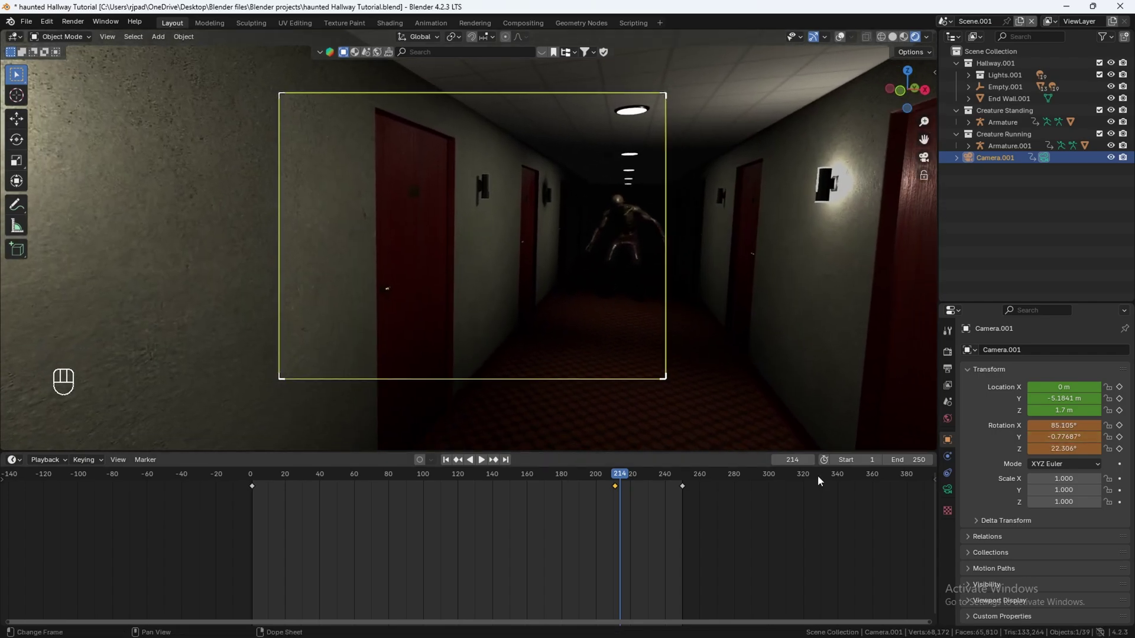
key(i)
key(Right)
key(Right)
key(Right)
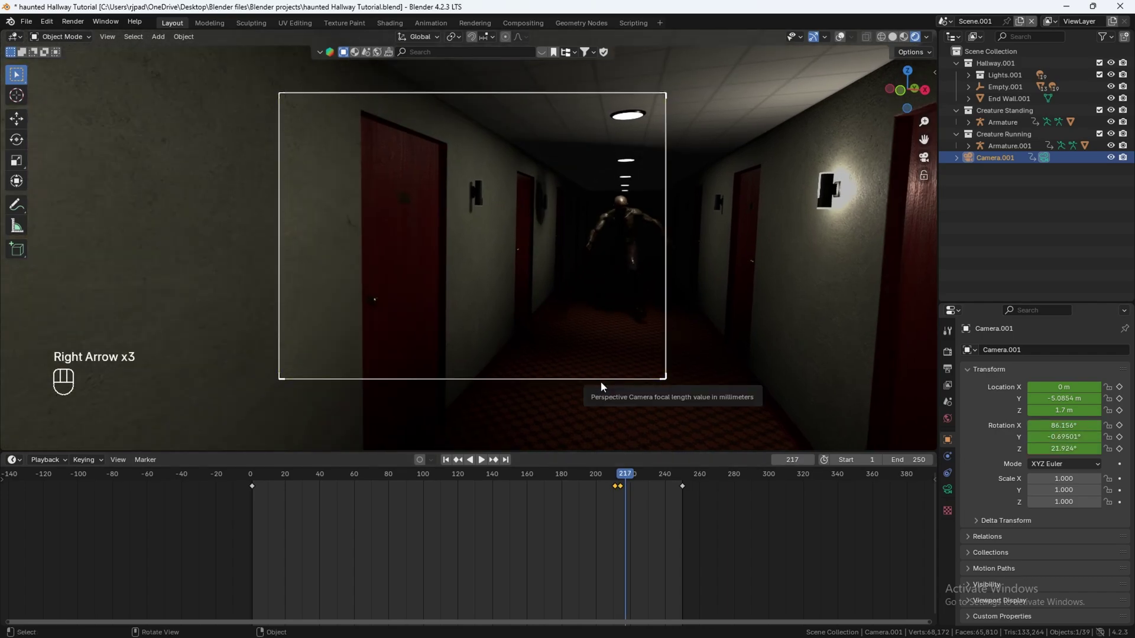
key(Right)
- Nudge the camera aim a few frames later, key the new rotation and play to check the shake
key(shift+`)
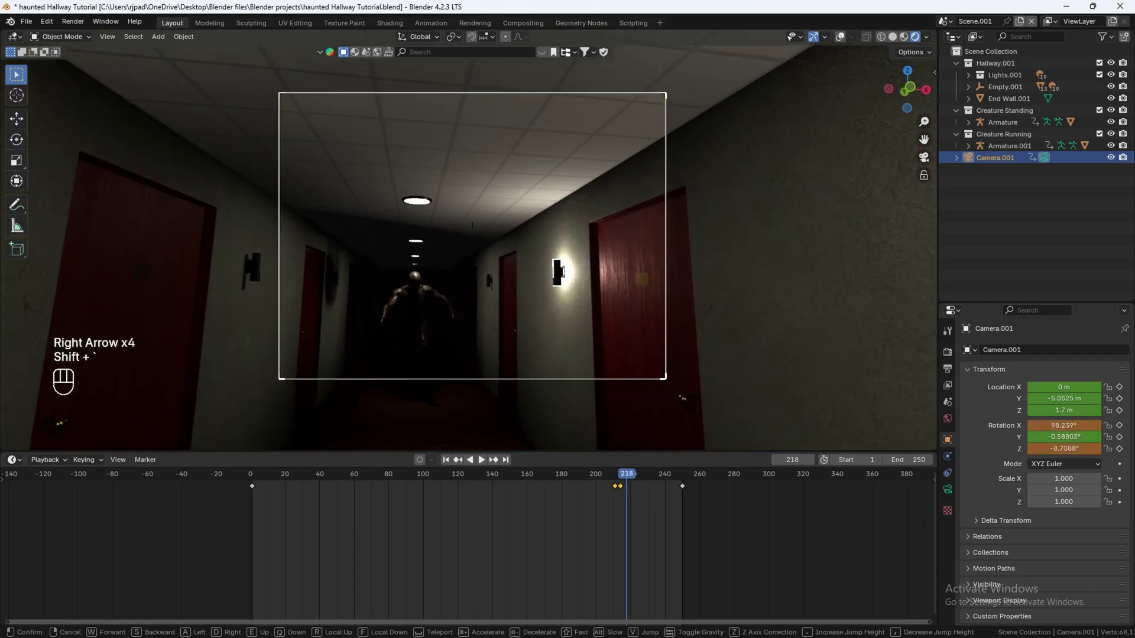
key(i)
key(Right)
key(Right)
key(Right)
key(Right)
key(Left)
key(shift+`)
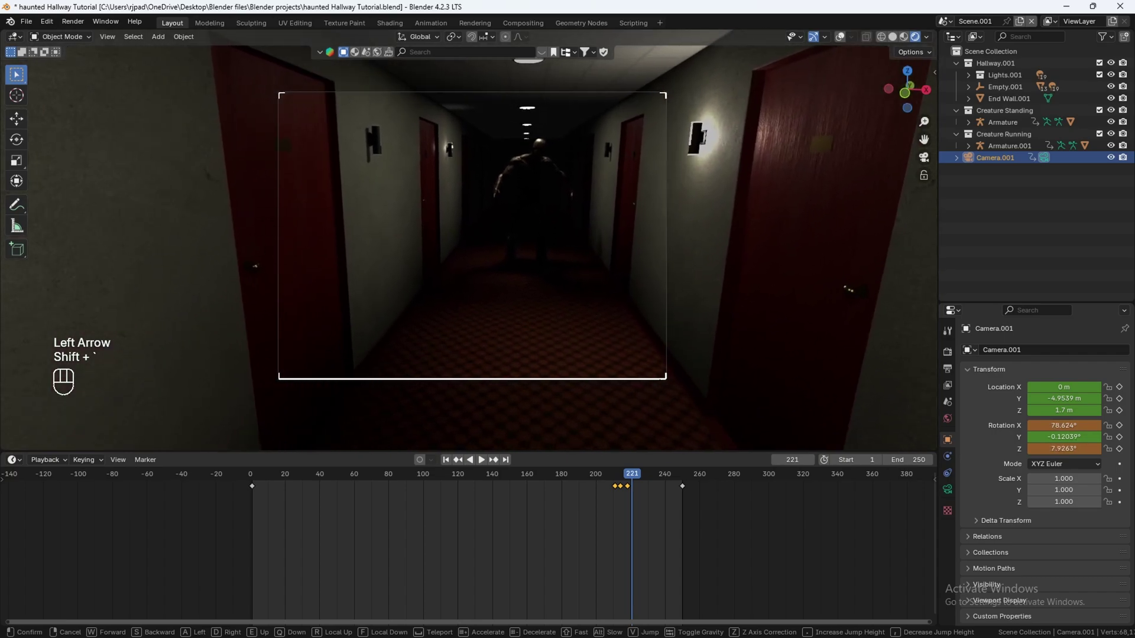
key(i)
click(619, 478)
key(space)
key(space)
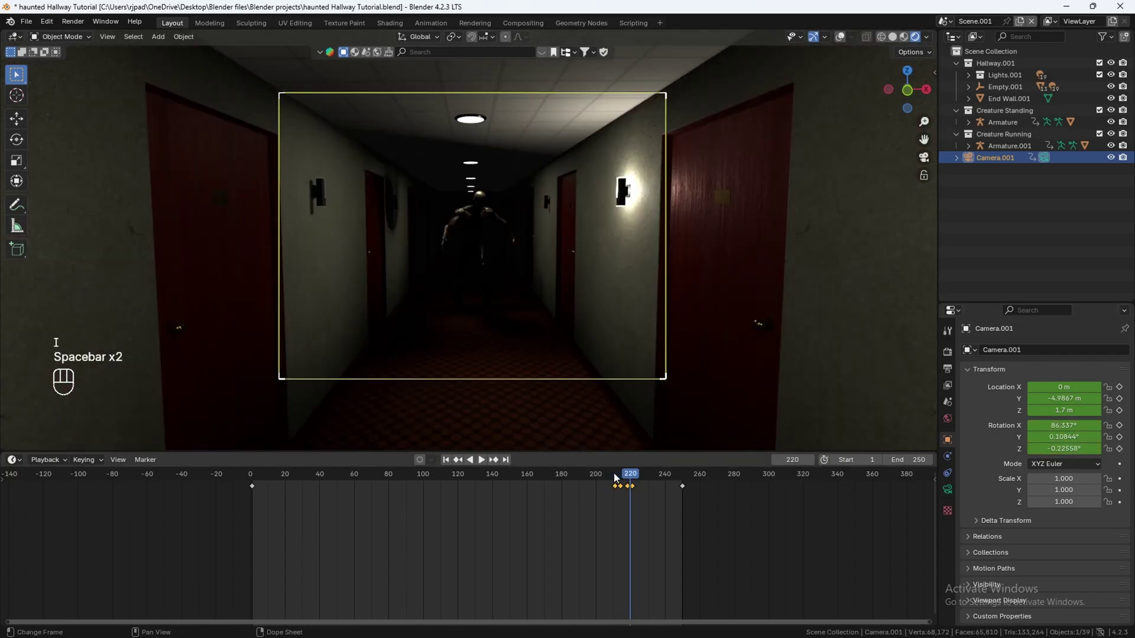
click(634, 480)
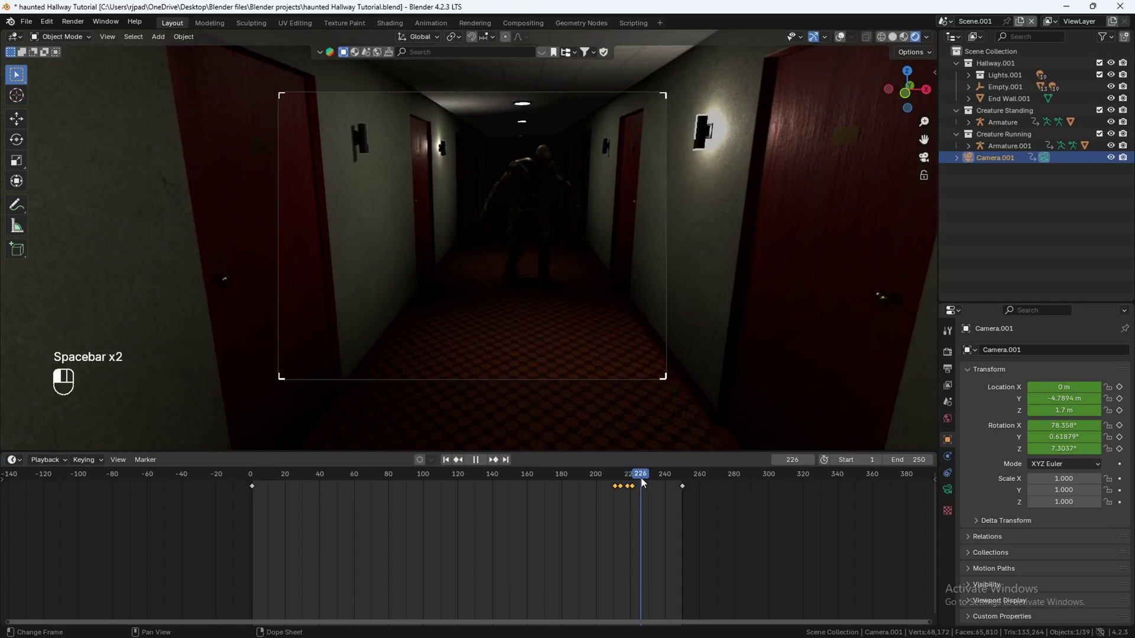
- Scrub back to frame 224, tilt the camera again and key its rotation there
key(Left)
key(Left)
key(Left)
key(Left)
key(Left)
key(Right)
key(Right)
key(Right)
key(shift+`)
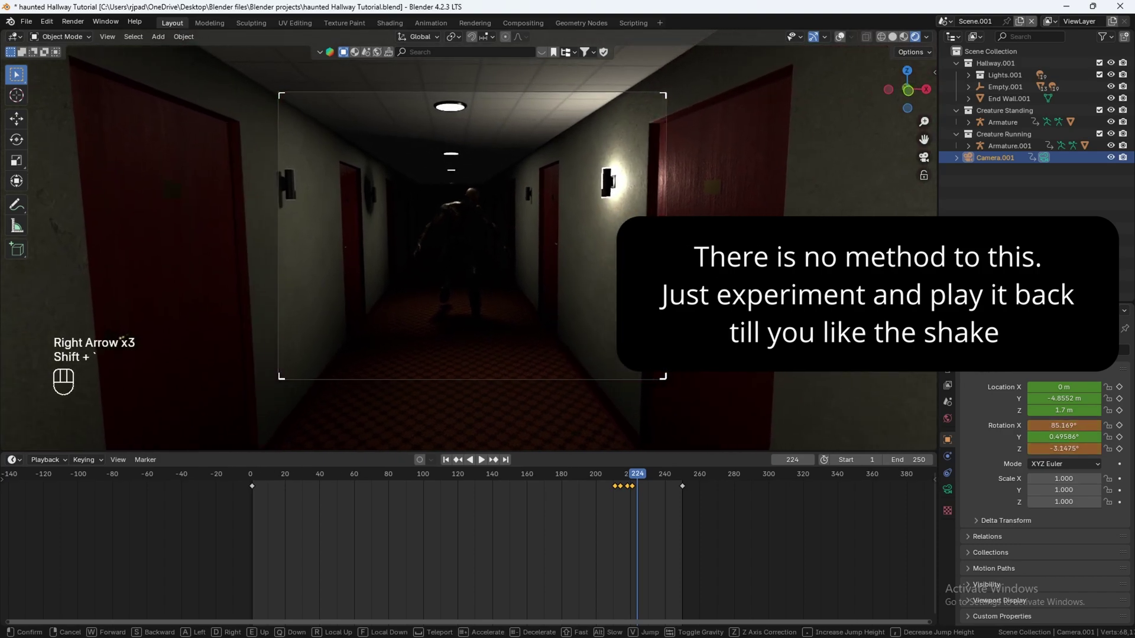
key(i)
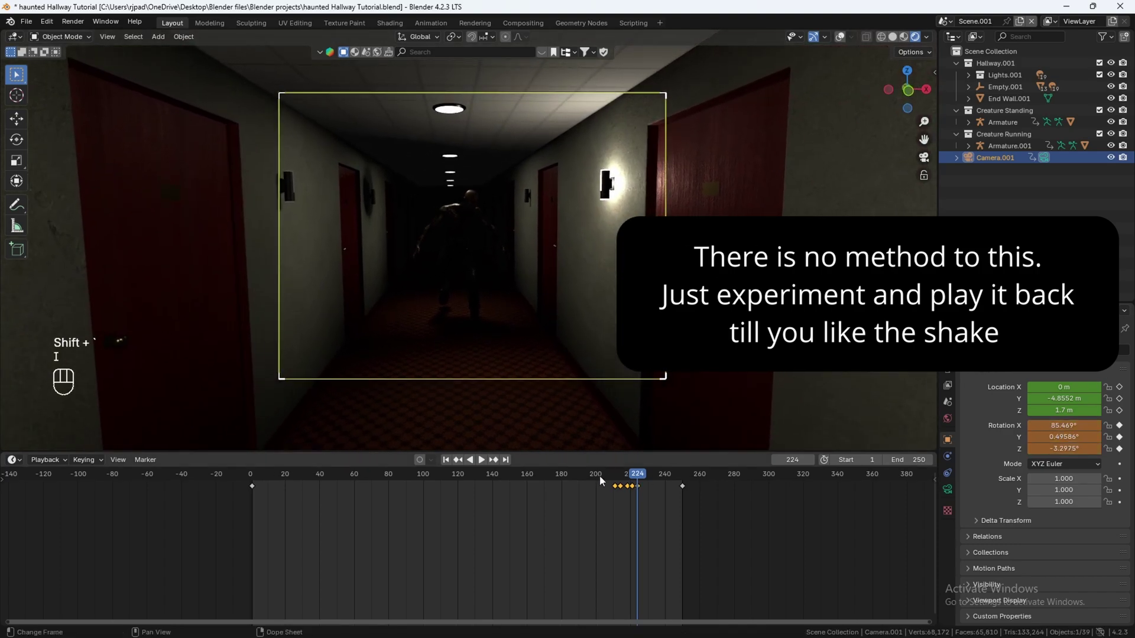
click(618, 481)
key(space)
key(space)
click(643, 484)
- Add further shake rotation keyframes at about frames 231 and 240
key(shift+`)
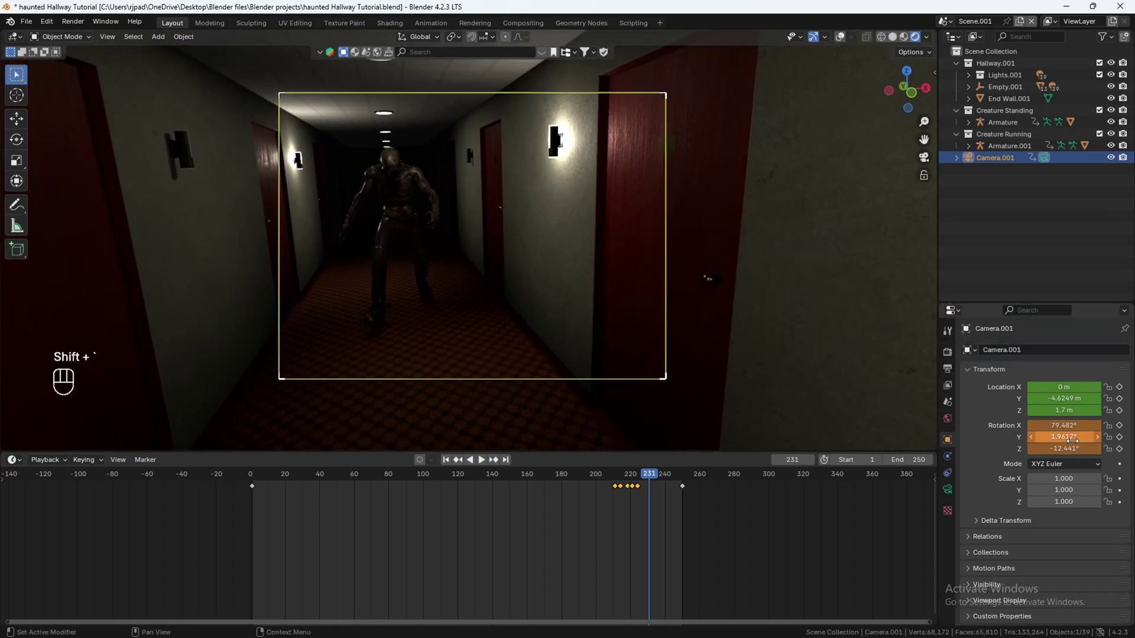
key(i)
key(space)
key(space)
click(671, 479)
key(shift+`)
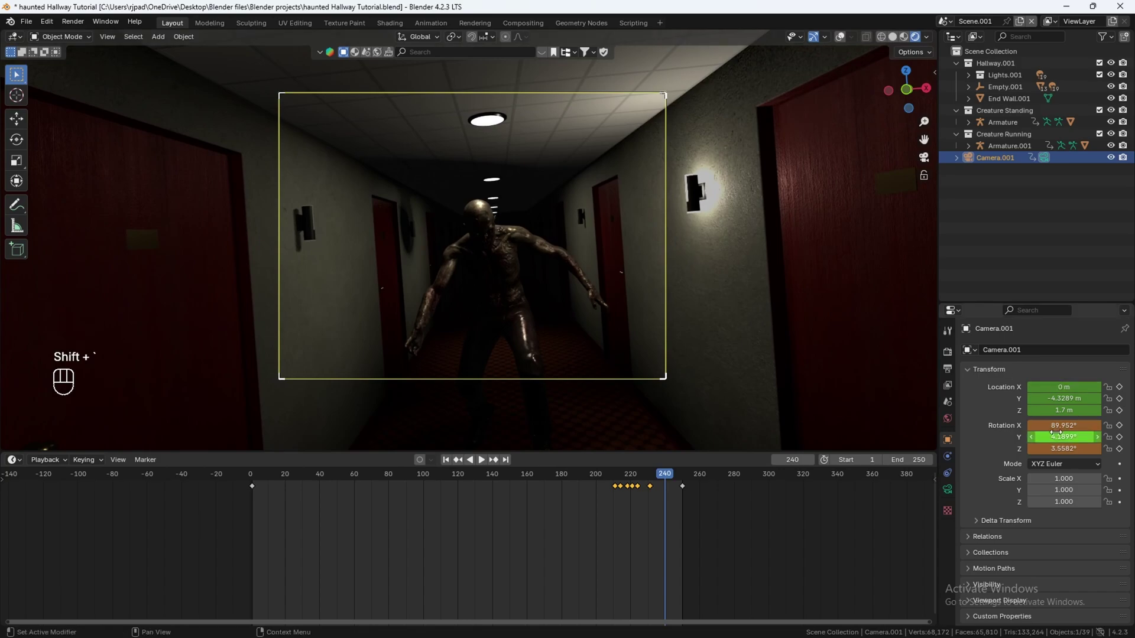
key(i)
- Play the animation through to review the camera shake as the zombie charges
click(625, 481)
key(space)
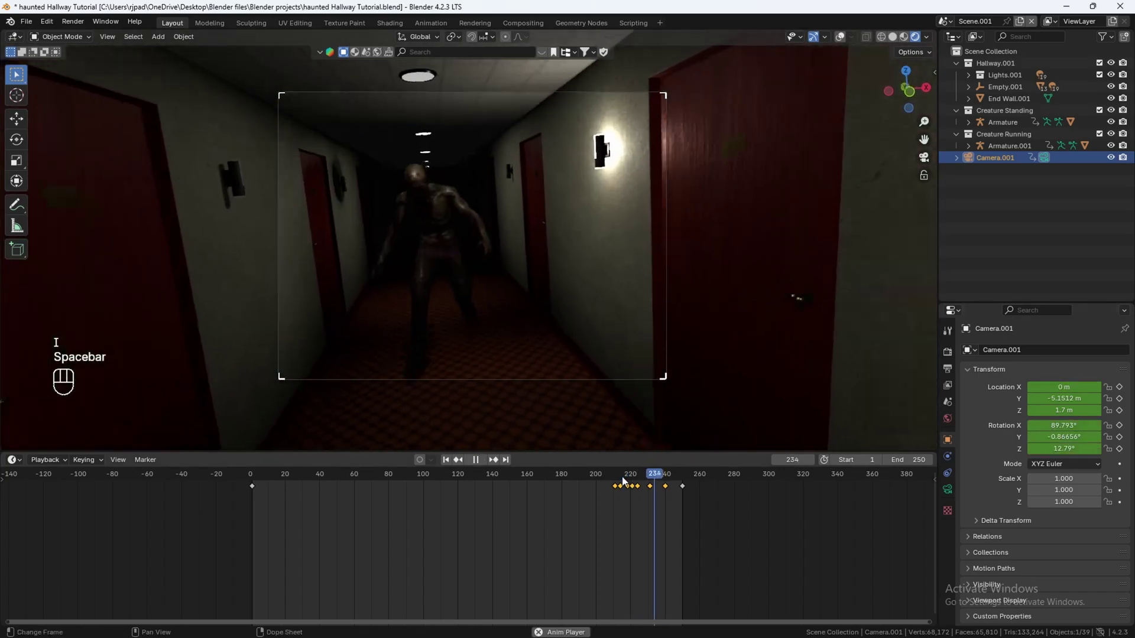
click(626, 481)
key(space)
click(656, 480)
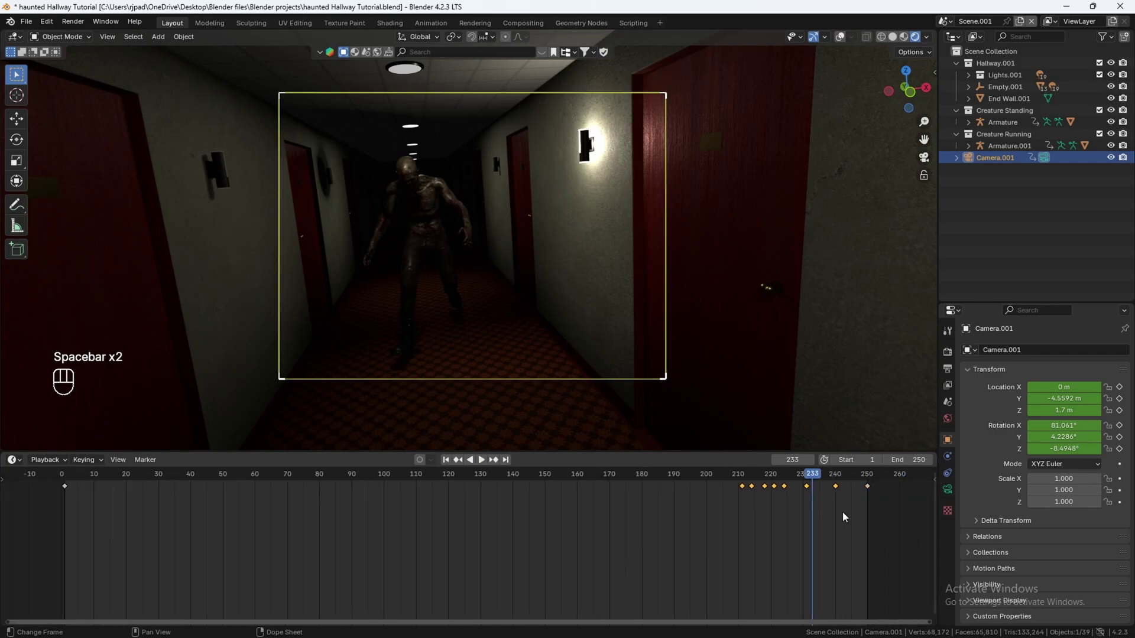
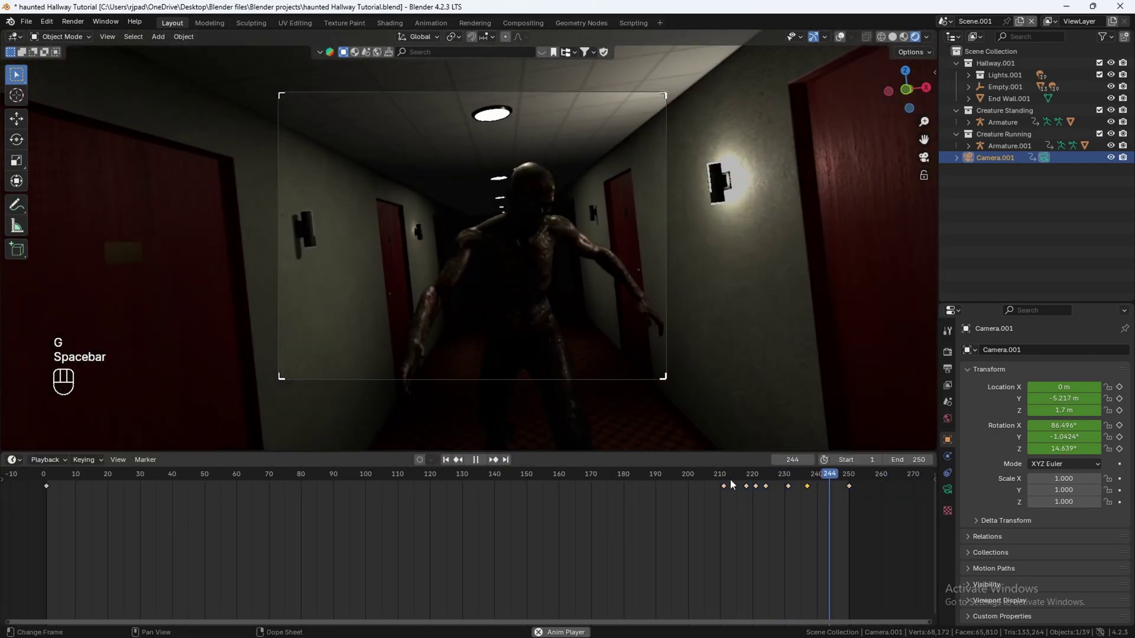
key(space)
- Move the camera shake keyframes 40 frames earlier so they begin at frame 210, location held at Y -4 m
click(733, 483)
drag(732, 483, 741, 482)
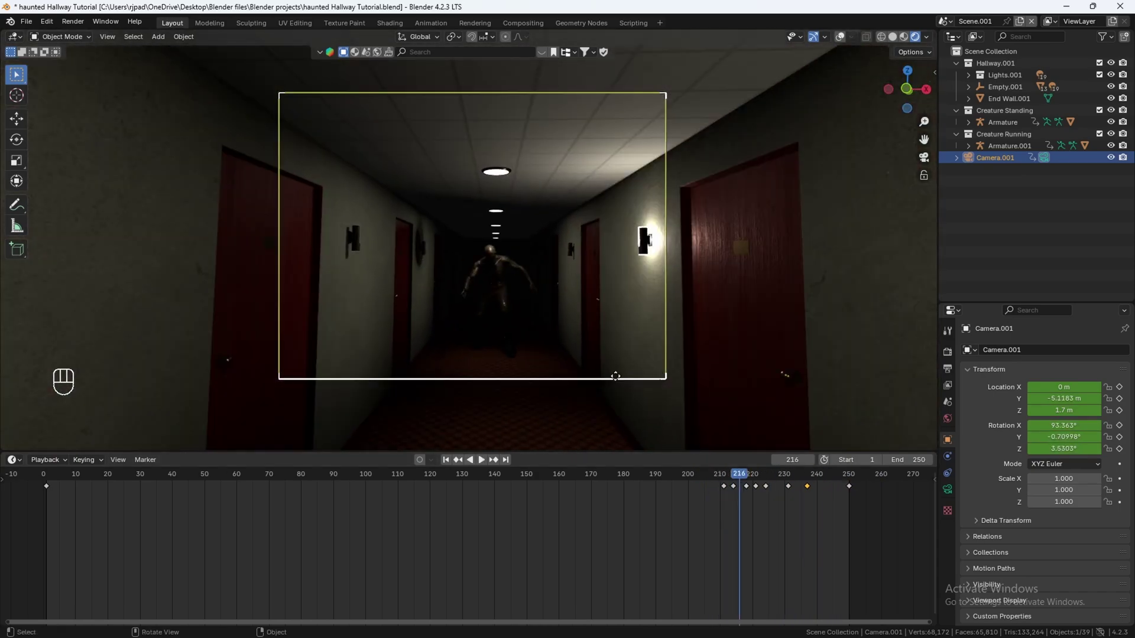
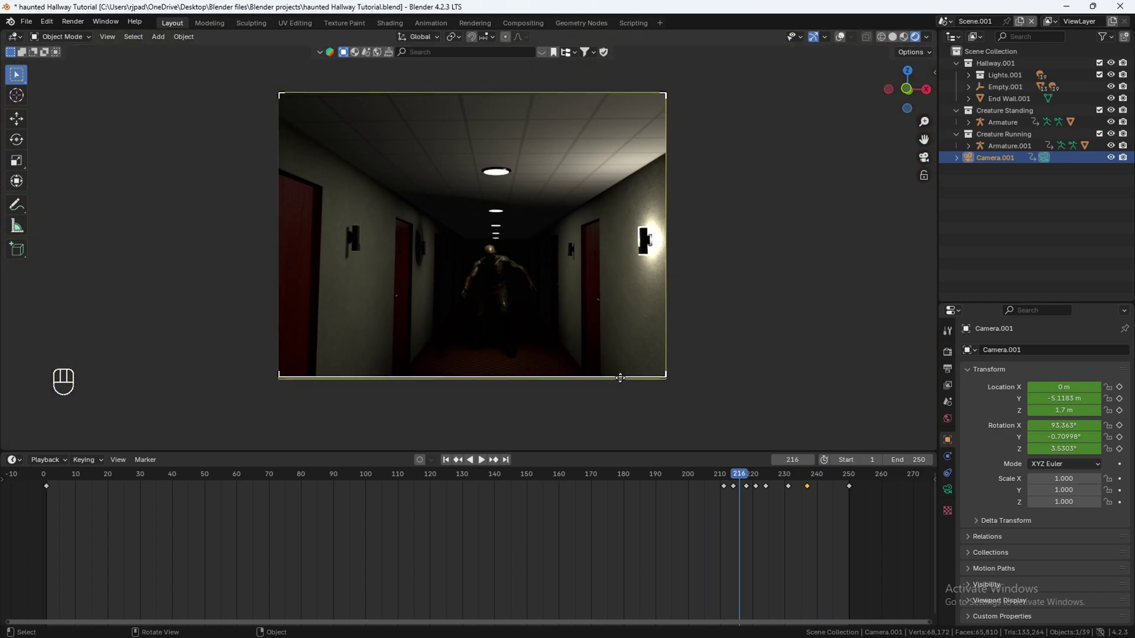
click(812, 504)
click(793, 491)
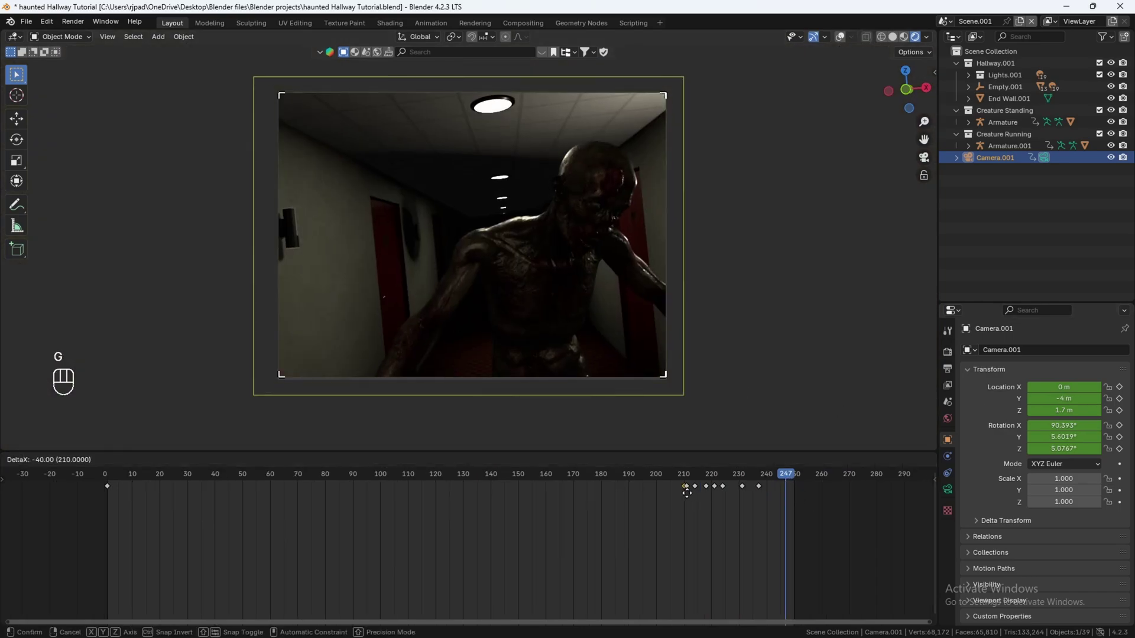
key(g)
drag(668, 485, 639, 486)
key(space)
click(687, 479)
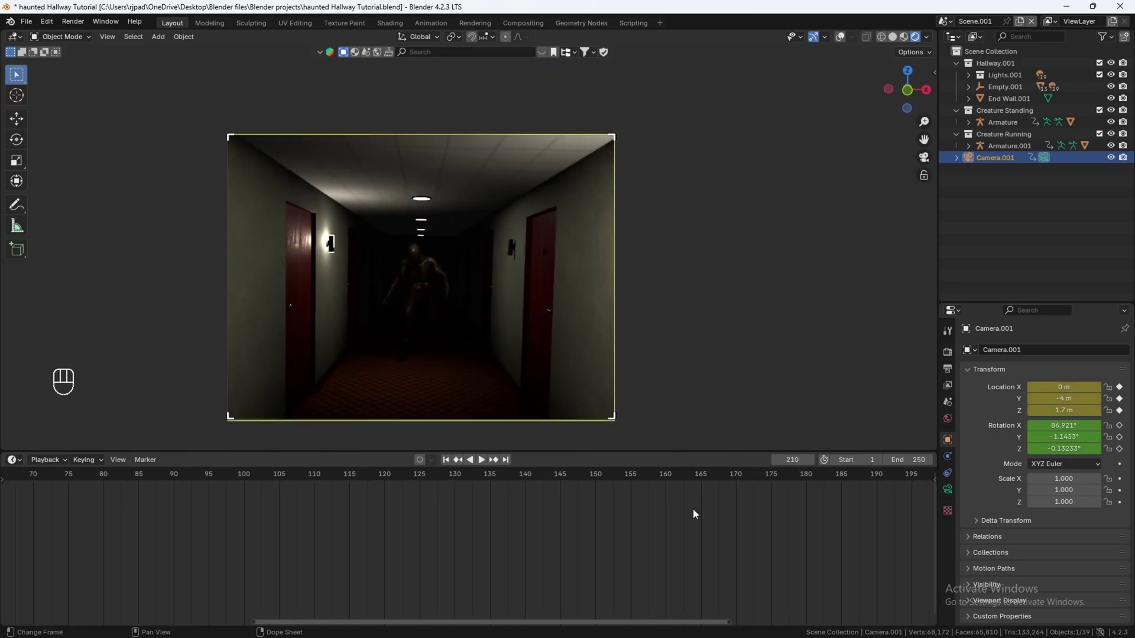
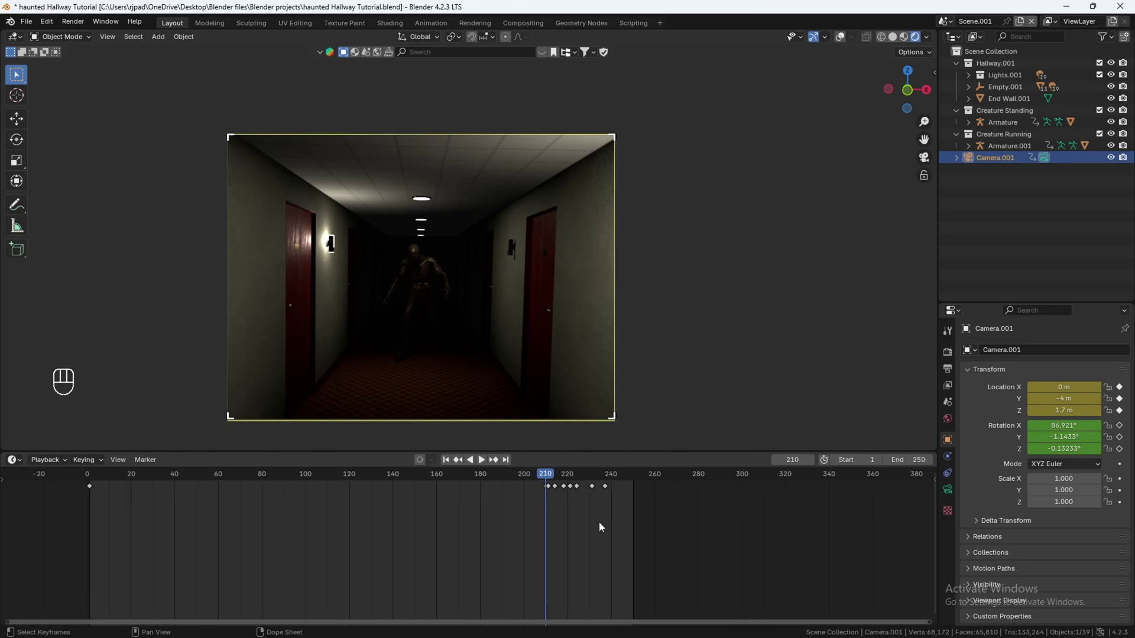
- At frame 250 jerk the camera sideways, up and tilted in Fly mode and key the startle pose
drag(558, 479, 642, 488)
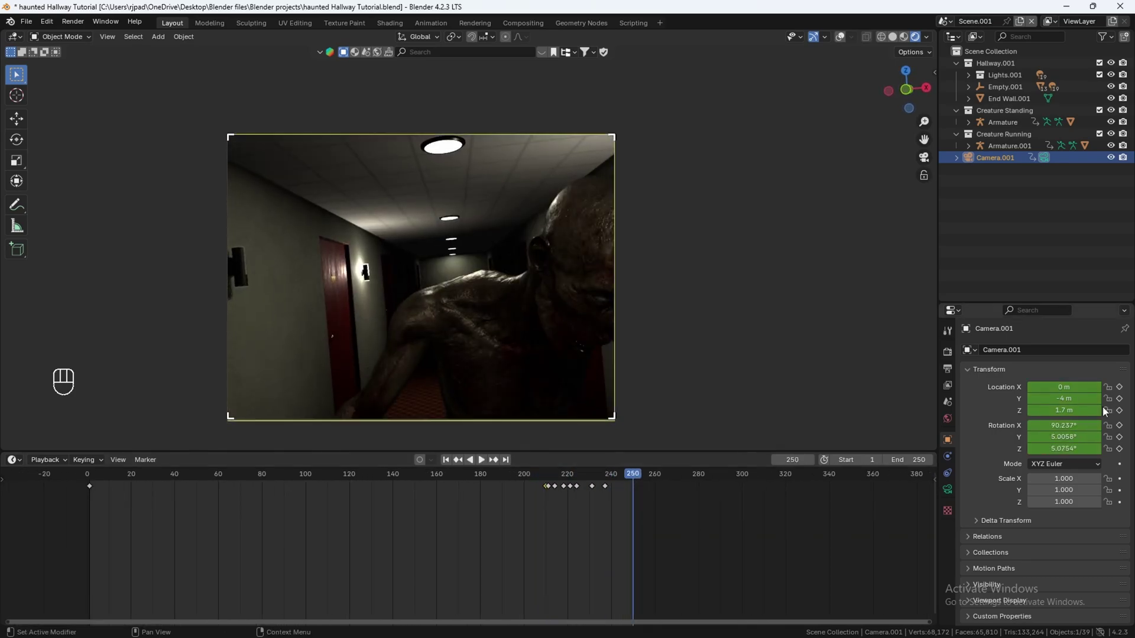
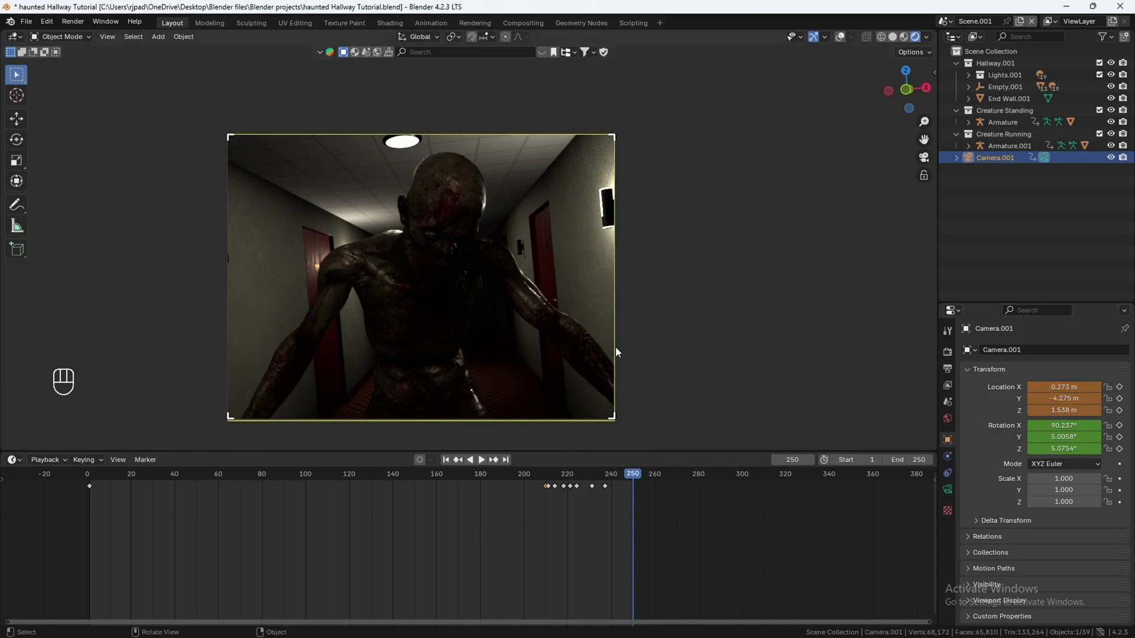
key(shift+`)
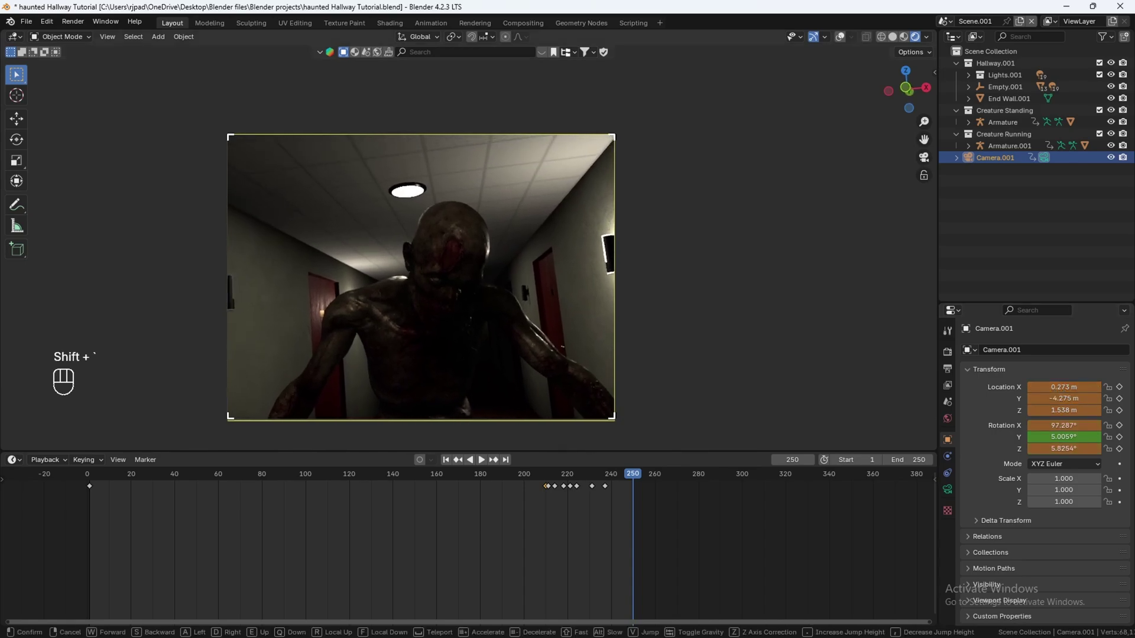
key(i)
key(i)
click(589, 476)
key(space)
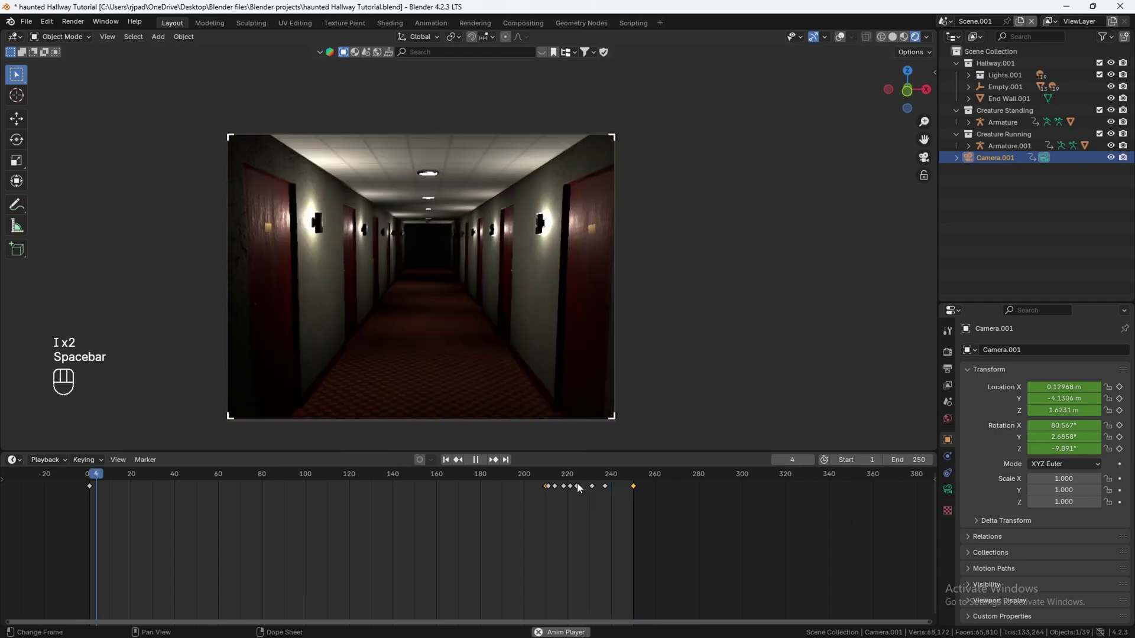
- Play the whole animation from the start to review the zombie lunging at the camera
drag(520, 479, 500, 480)
key(space)
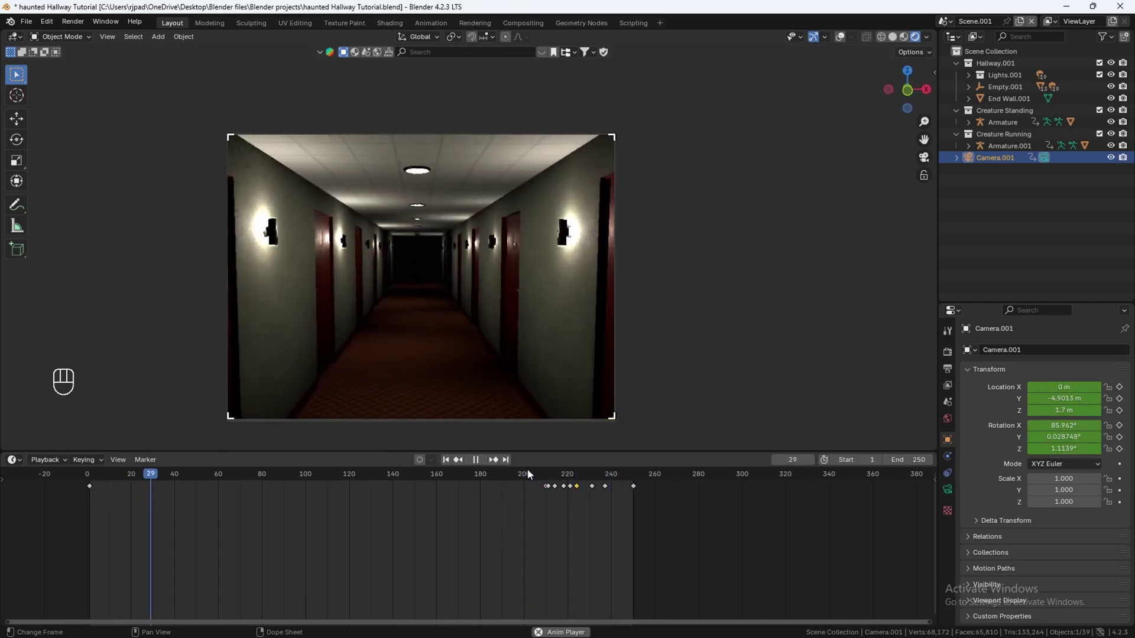
click(563, 476)
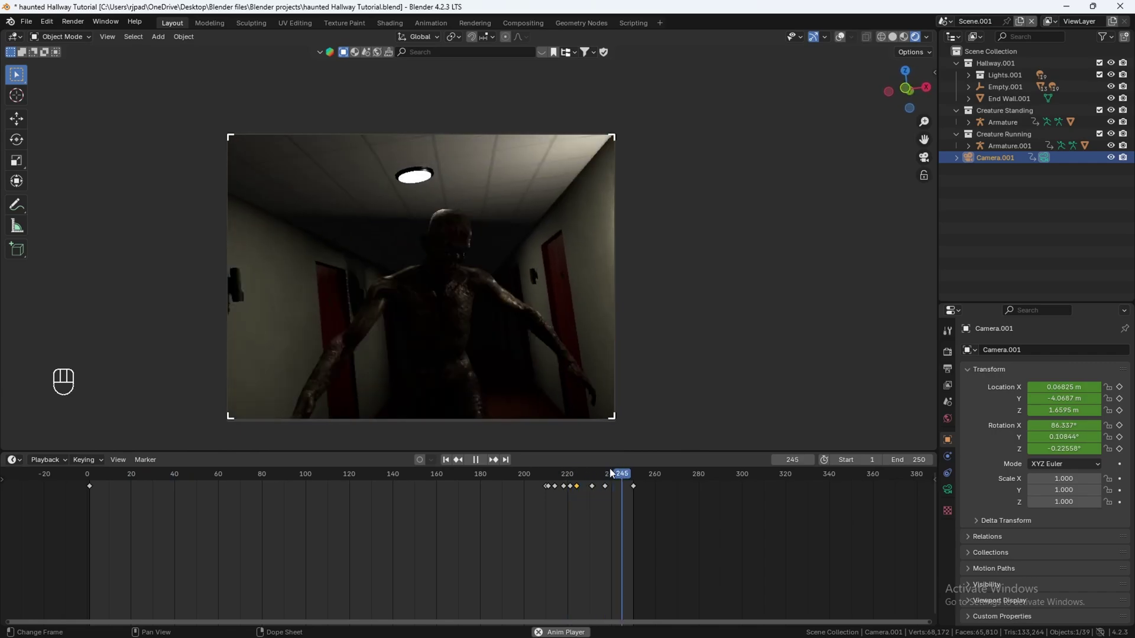
key(space)
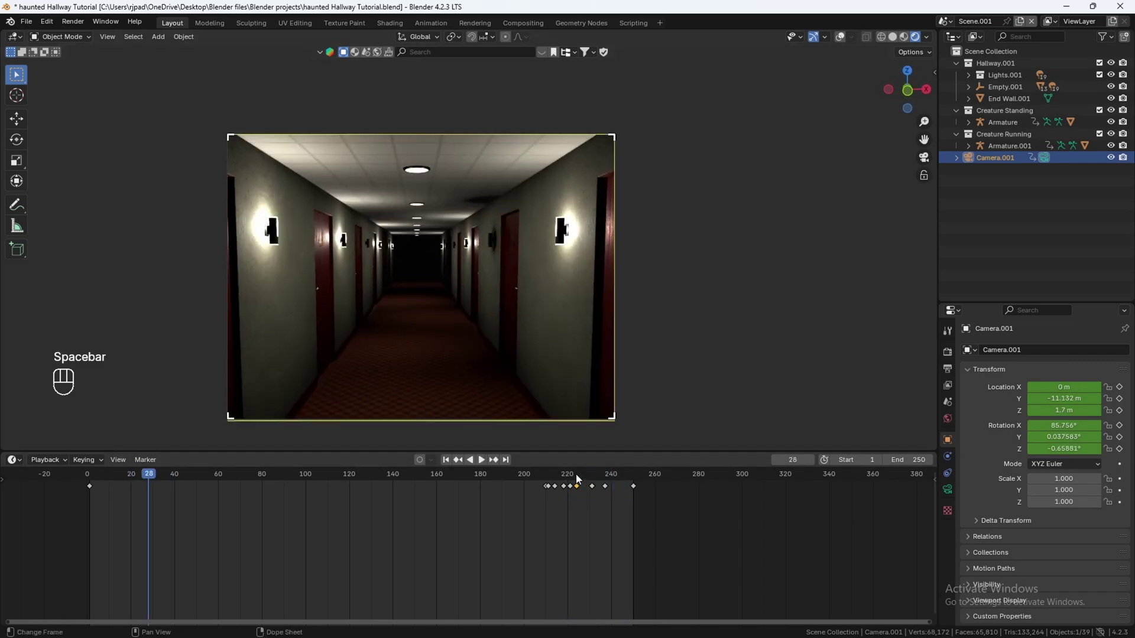
key(space)
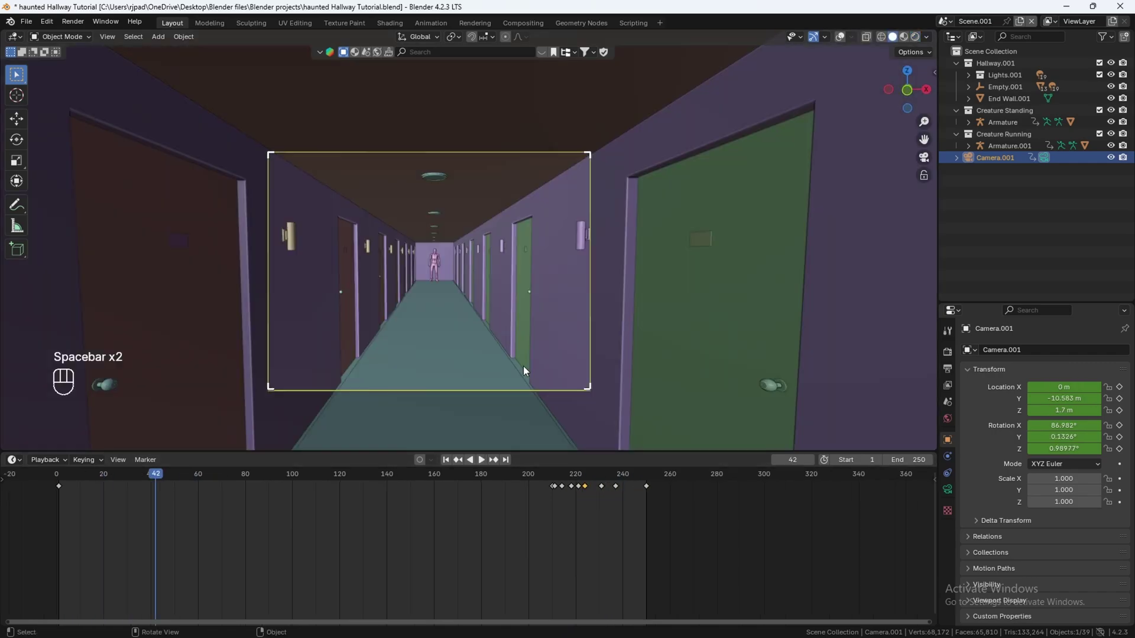
- With the viewport in solid shading, search BlenderKit for 'fire extinguisher' (5176 results)
key(space)
key(space)
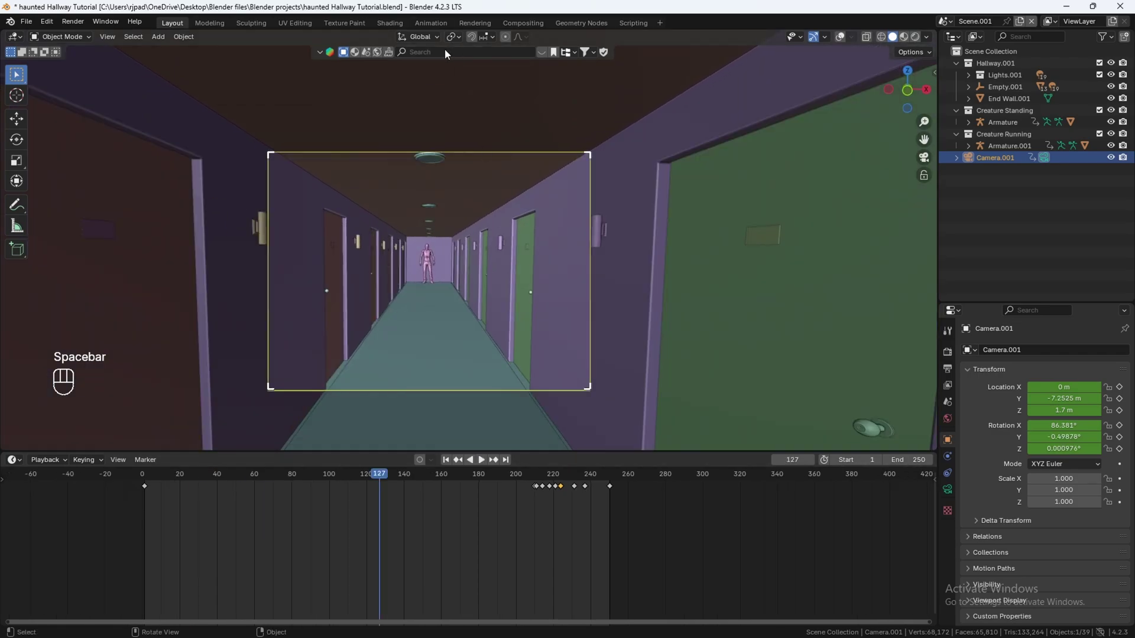
drag(447, 53, 346, 187)
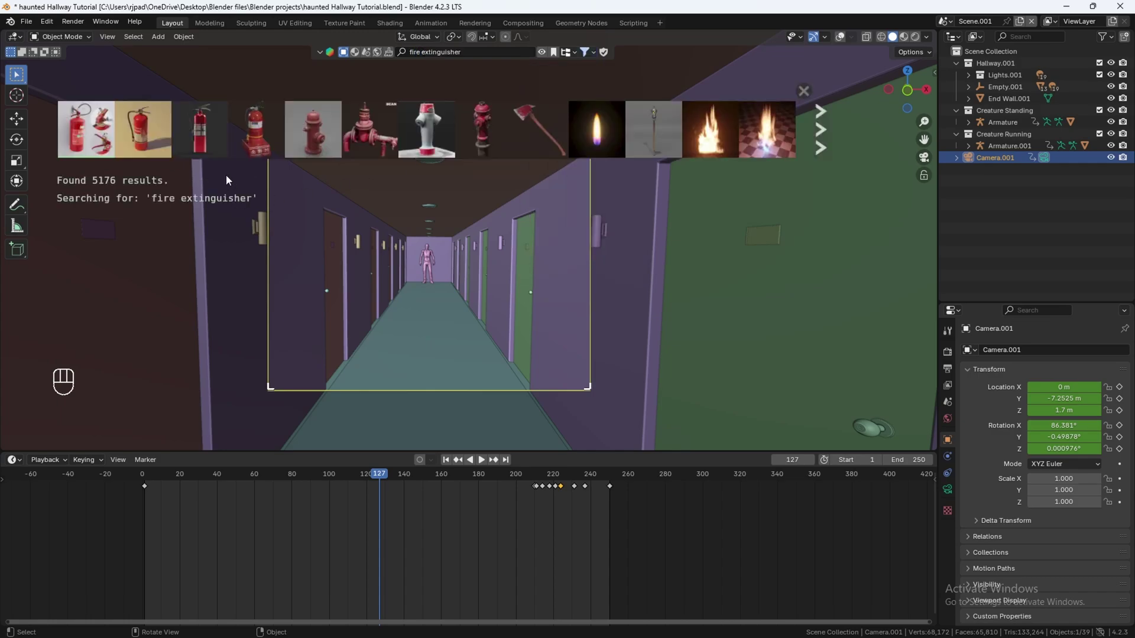